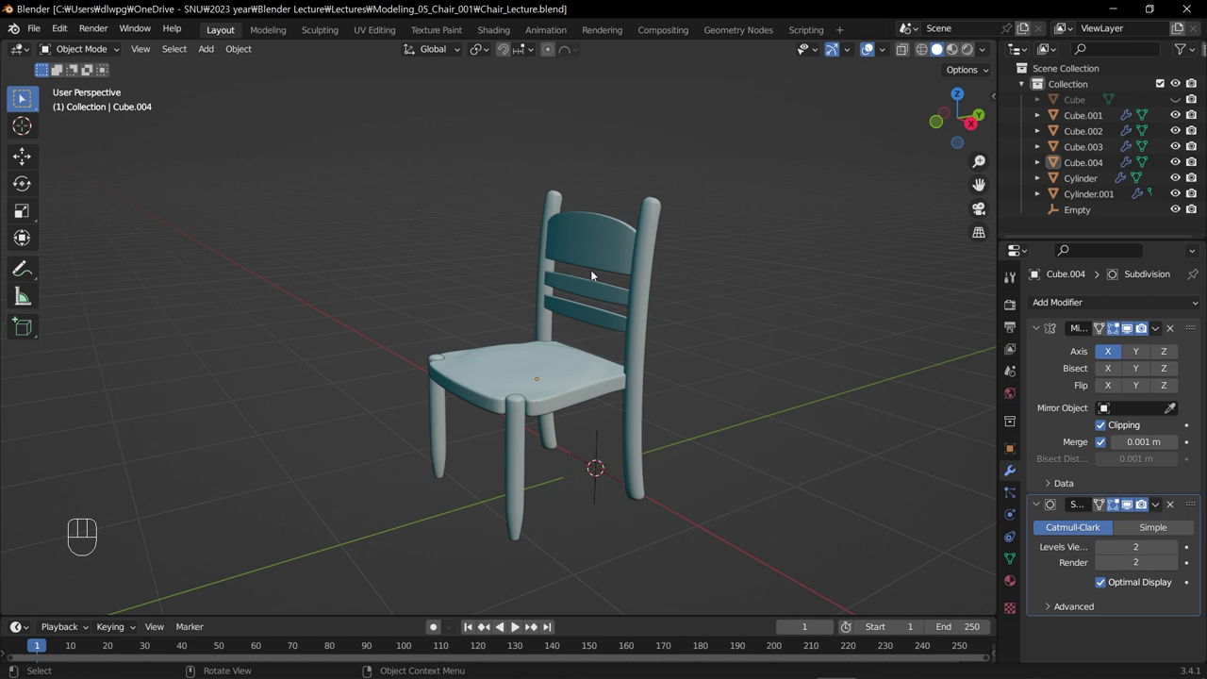
Orbit the view around the chair until it faces the chair's front.
drag(386, 443, 411, 449)
drag(425, 454, 407, 458)
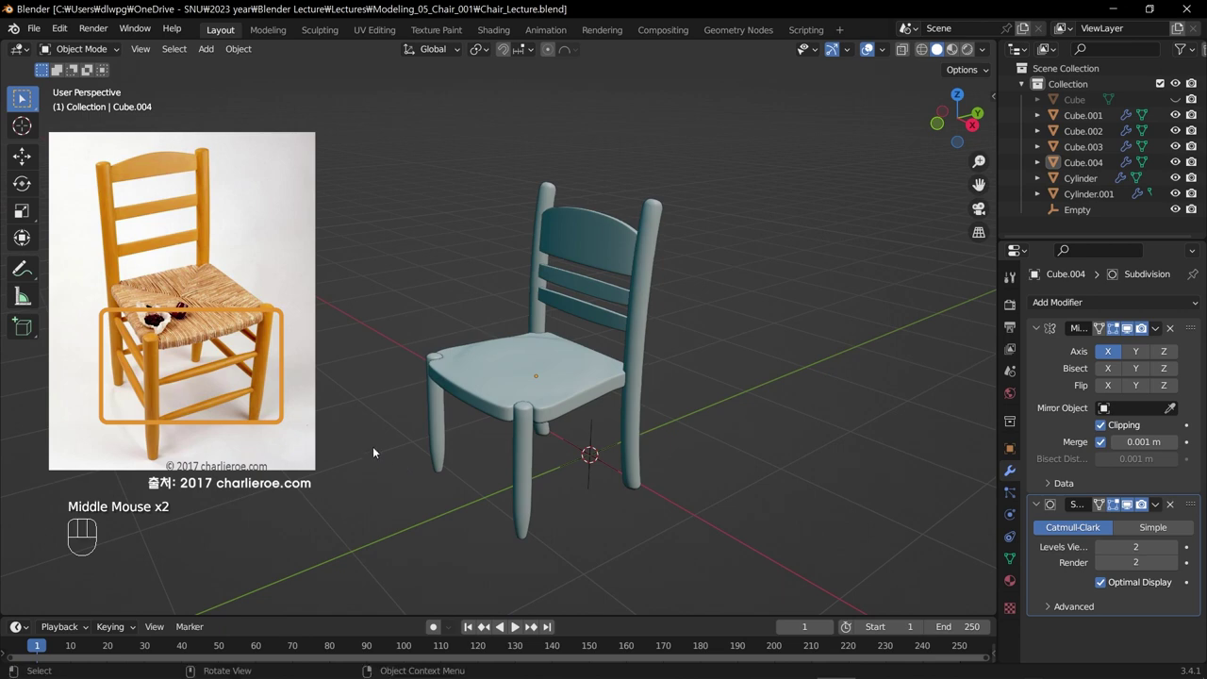
drag(438, 476, 543, 448)
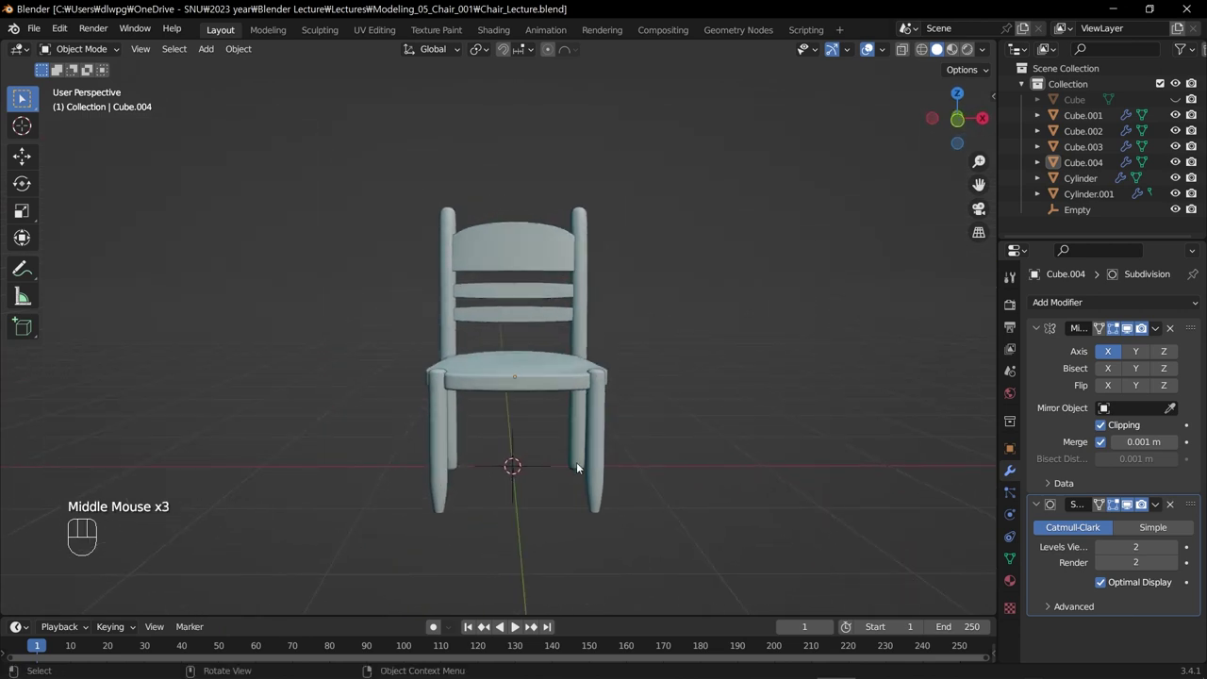
Add a cylinder, shrink it, rotate it 90° horizontal and lengthen it to span the front legs.
key(shift+a)
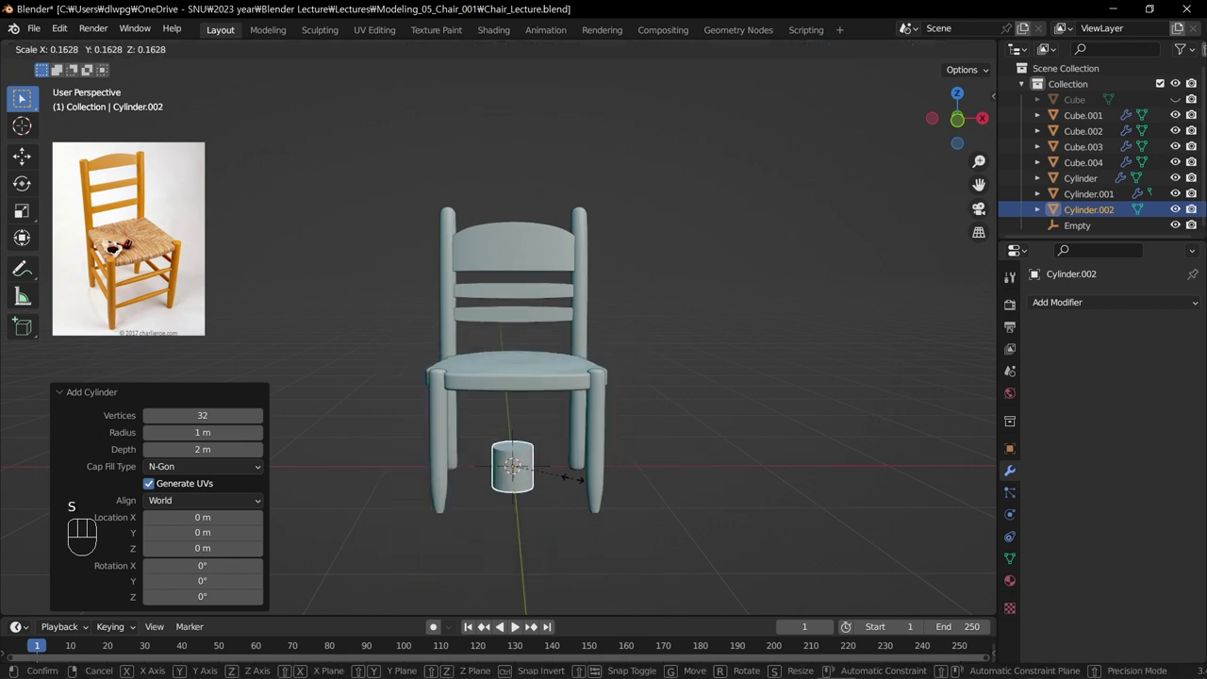
key(s)
key(s)
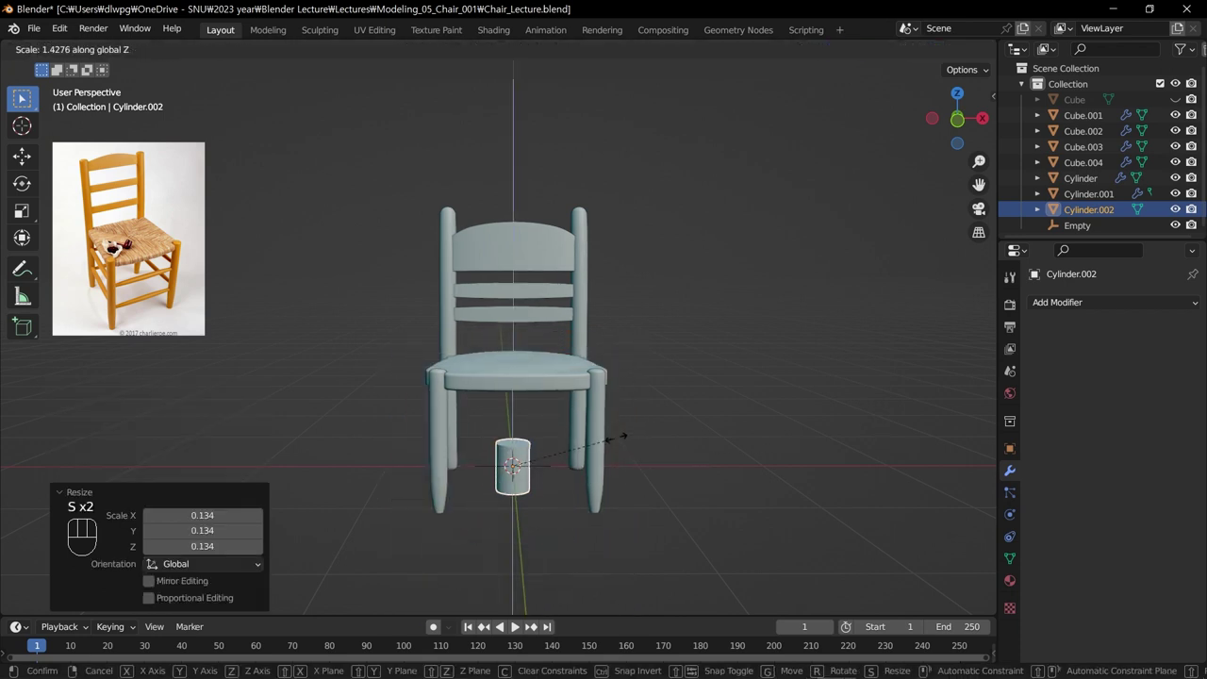
key(r)
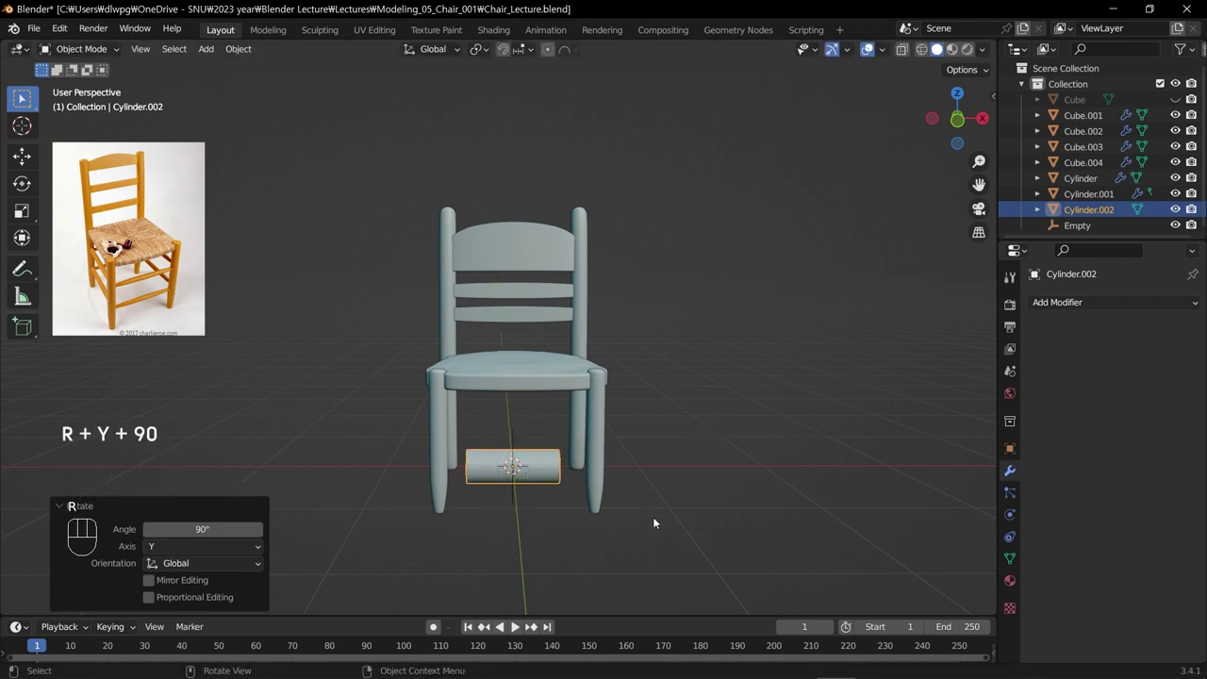
key(s)
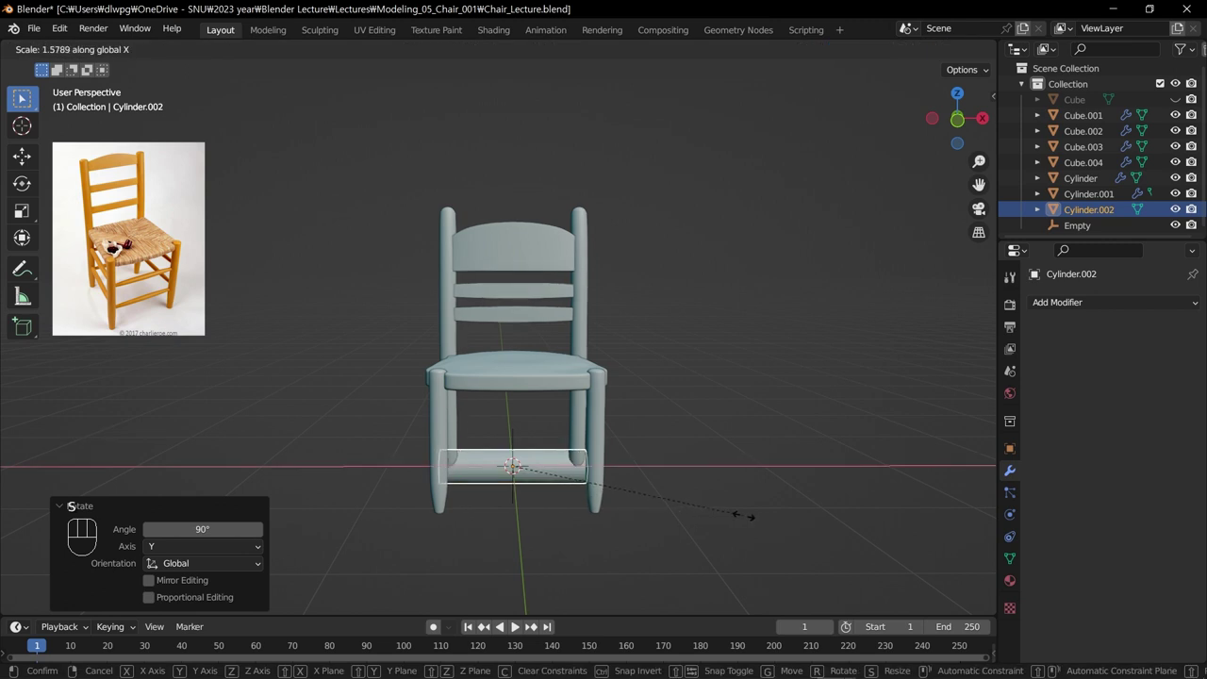
Slim the rod's thickness from a side view and begin raising it off the floor.
drag(505, 500, 678, 507)
key(s)
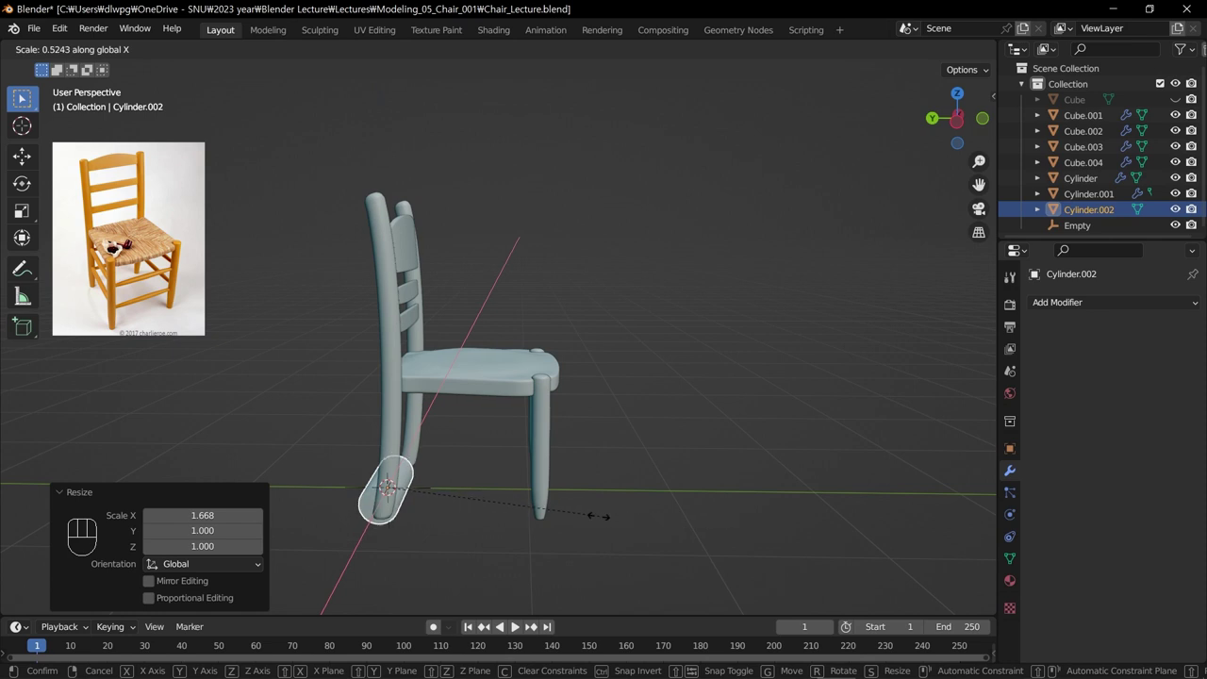
key(s)
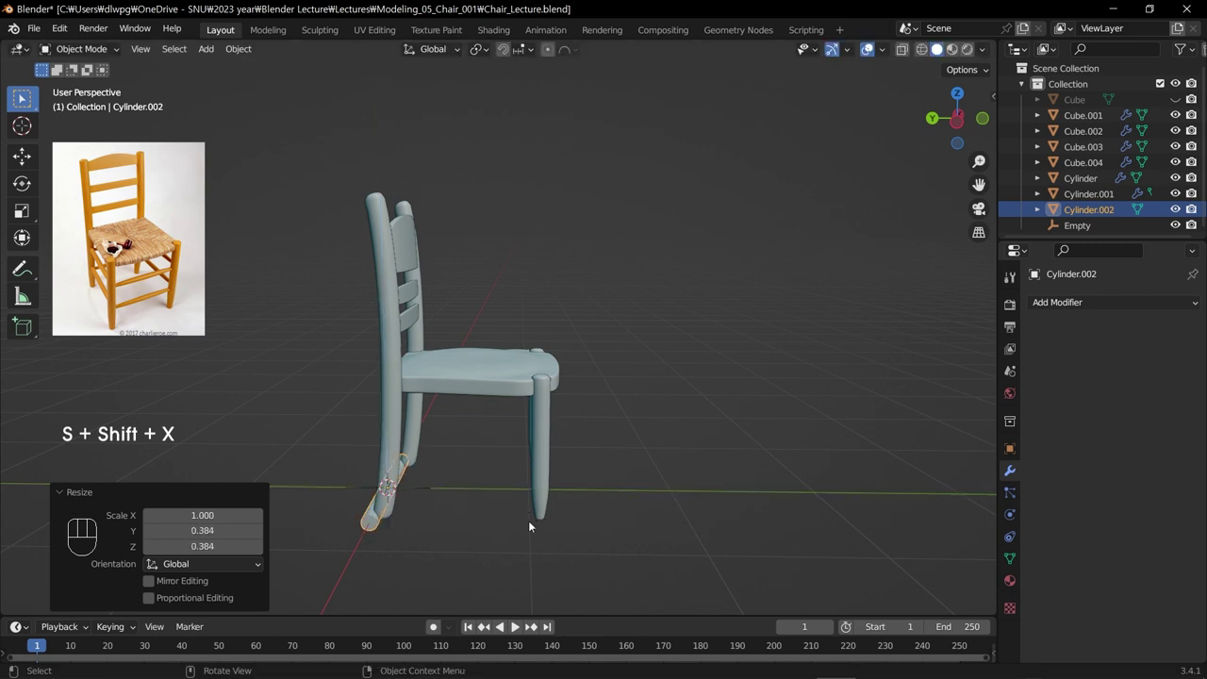
drag(553, 524, 422, 518)
key(s)
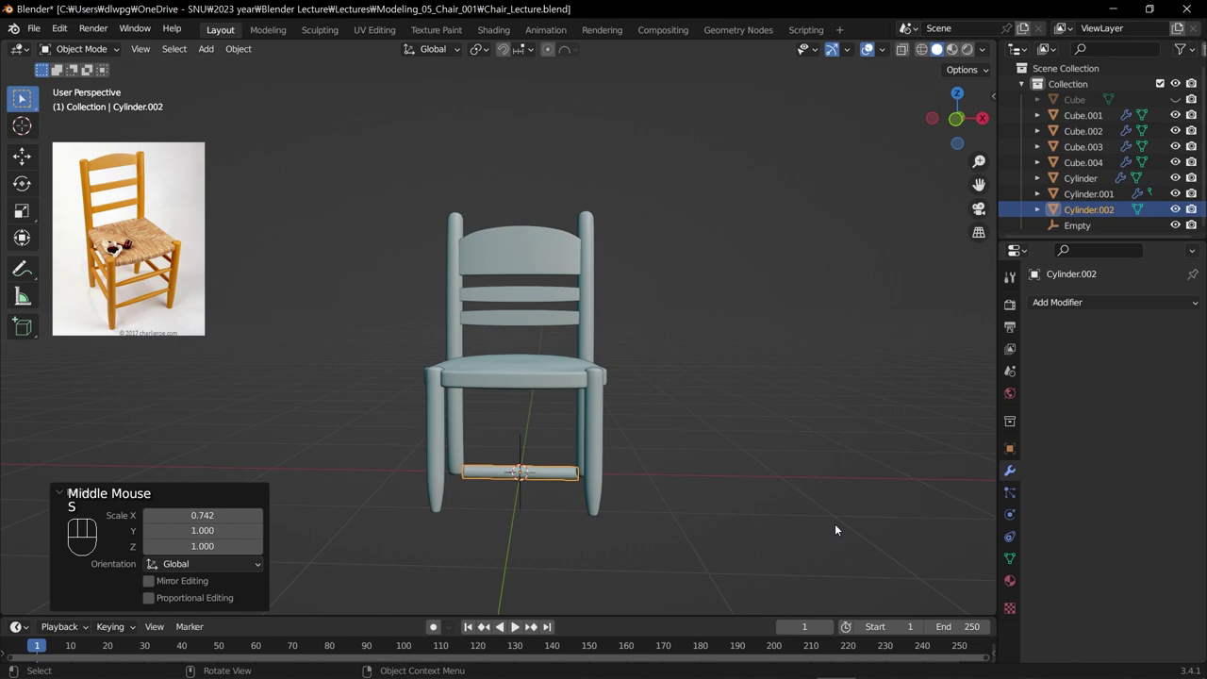
key(KP_1)
Move the rod up along Z to sit between the front legs above the floor.
key(g)
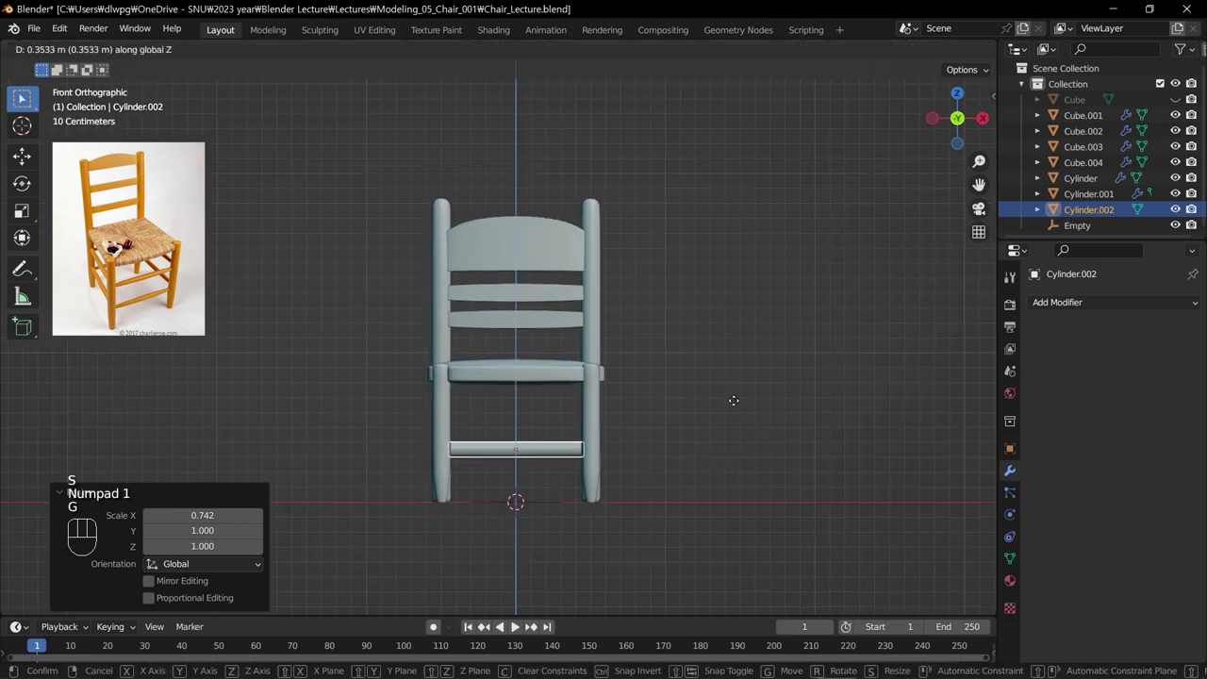
drag(609, 406, 531, 436)
key(g)
drag(747, 474, 714, 432)
scroll(up, 3)
key(KP_1)
Loop-cut the rod along its length and swell its middle with proportional scaling for a tapered shape.
key(Tab)
scroll(up, 3)
key(ctrl+r)
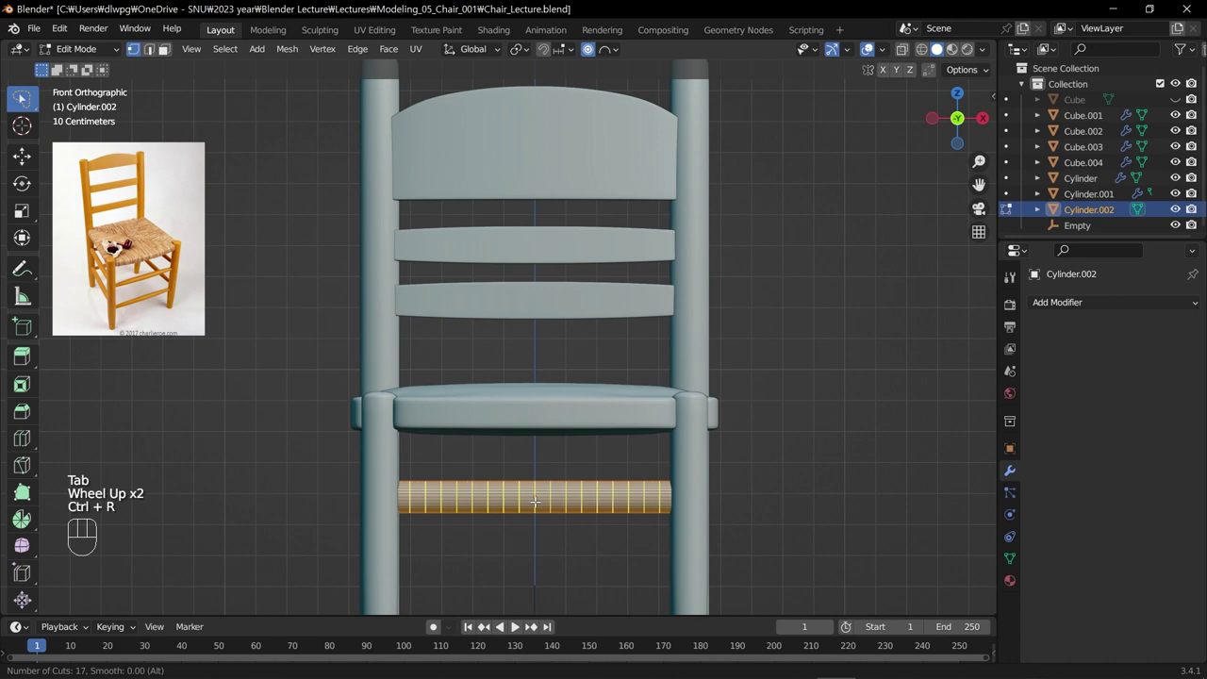
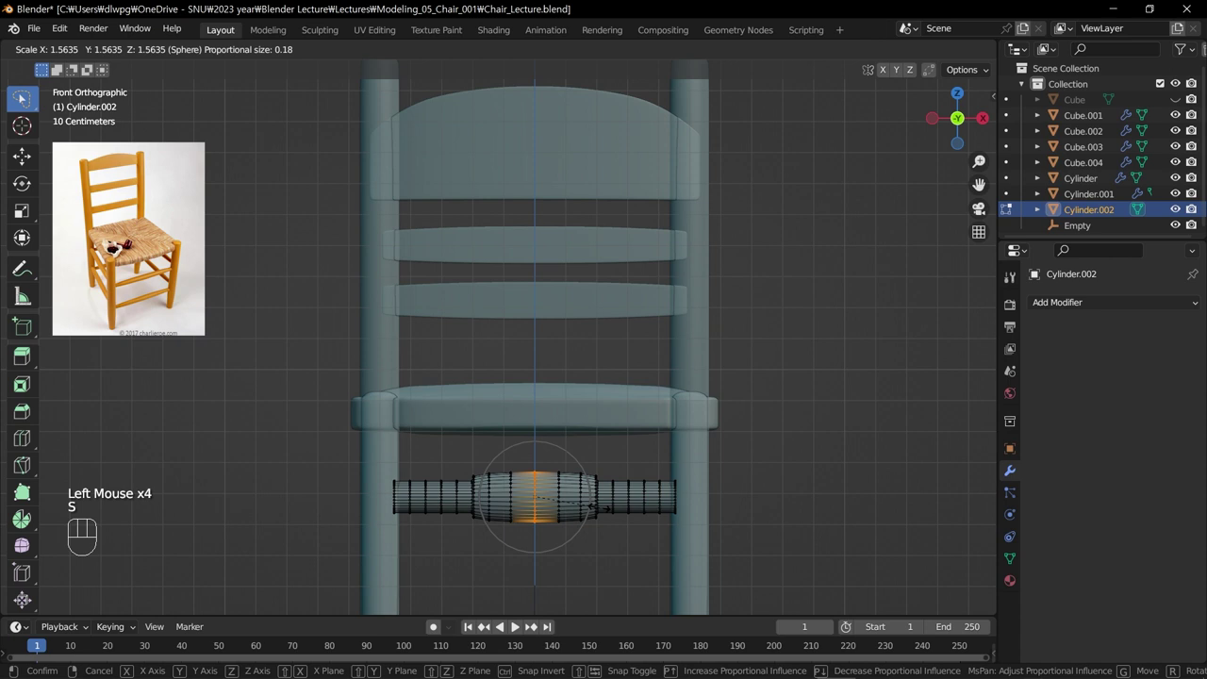
key(s)
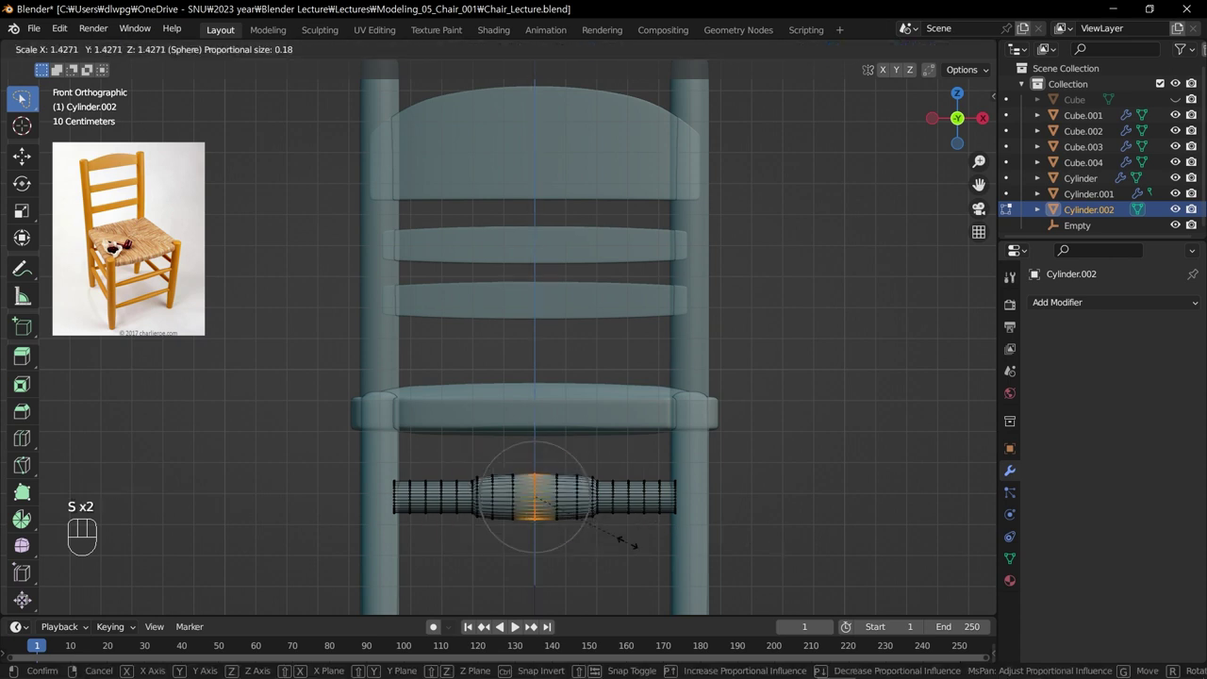
key(s)
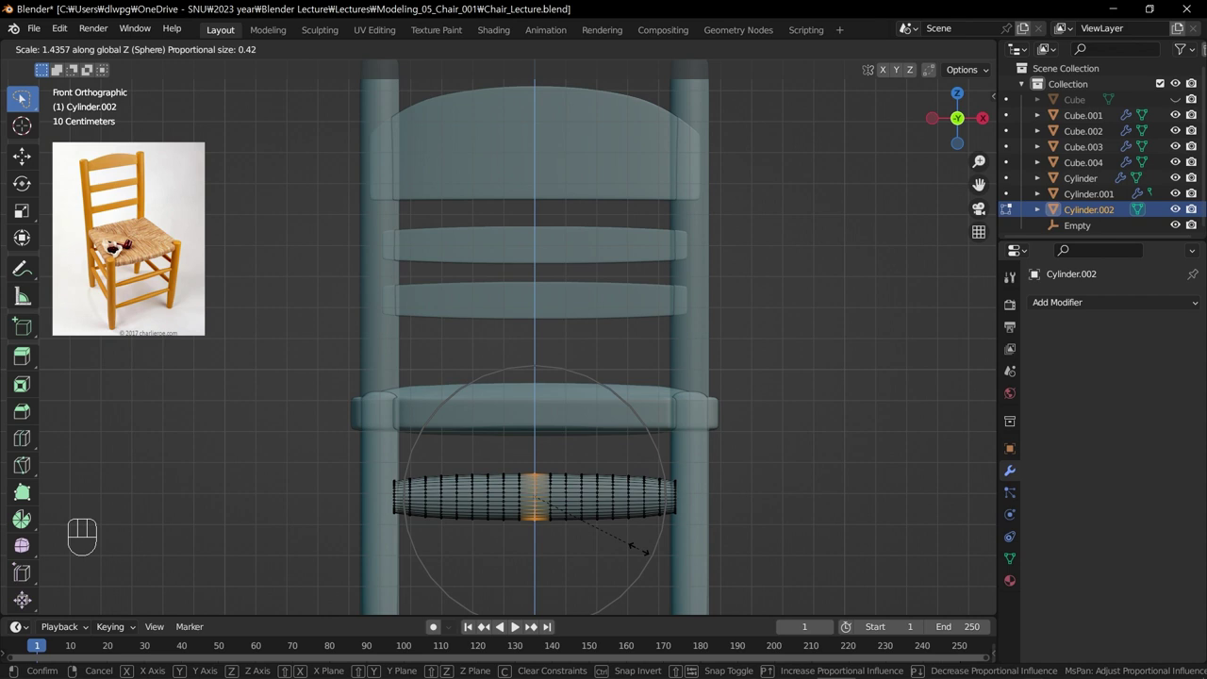
key(Tab)
double_click(548, 50)
key(s)
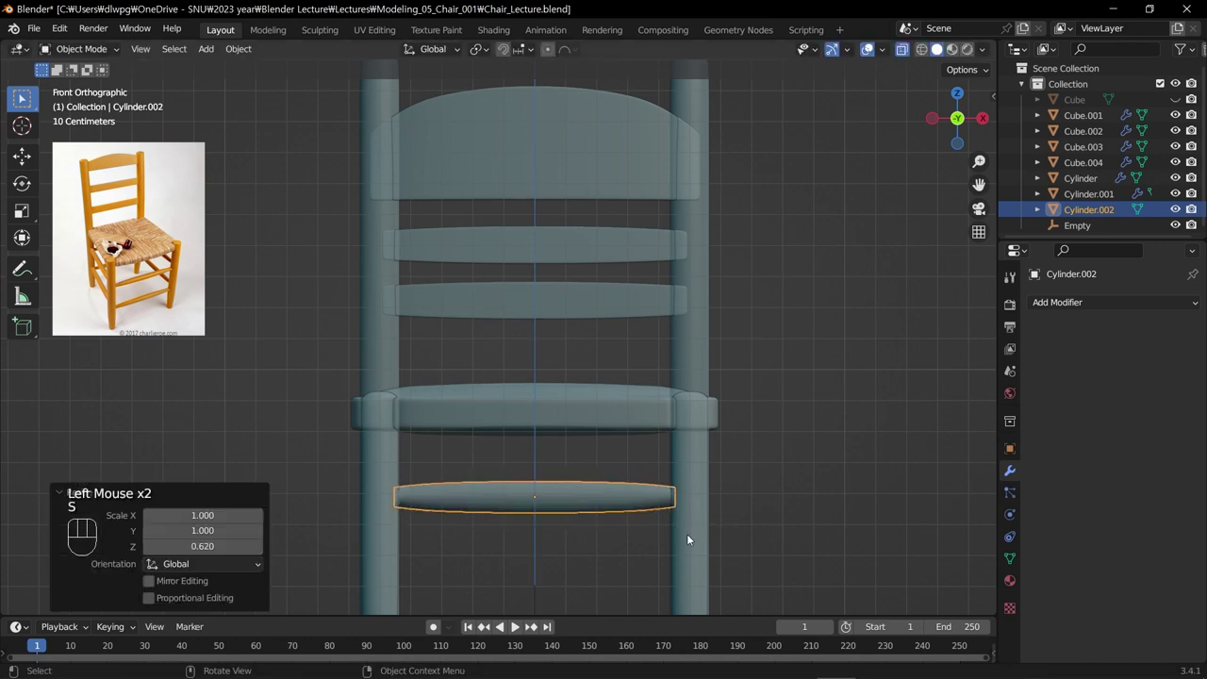
Scale down only the rod's cross-section (Shift+X) to a slim oval, keeping its length between the legs.
drag(660, 517, 495, 505)
key(ctrl+z)
middle_click(627, 515)
key(s)
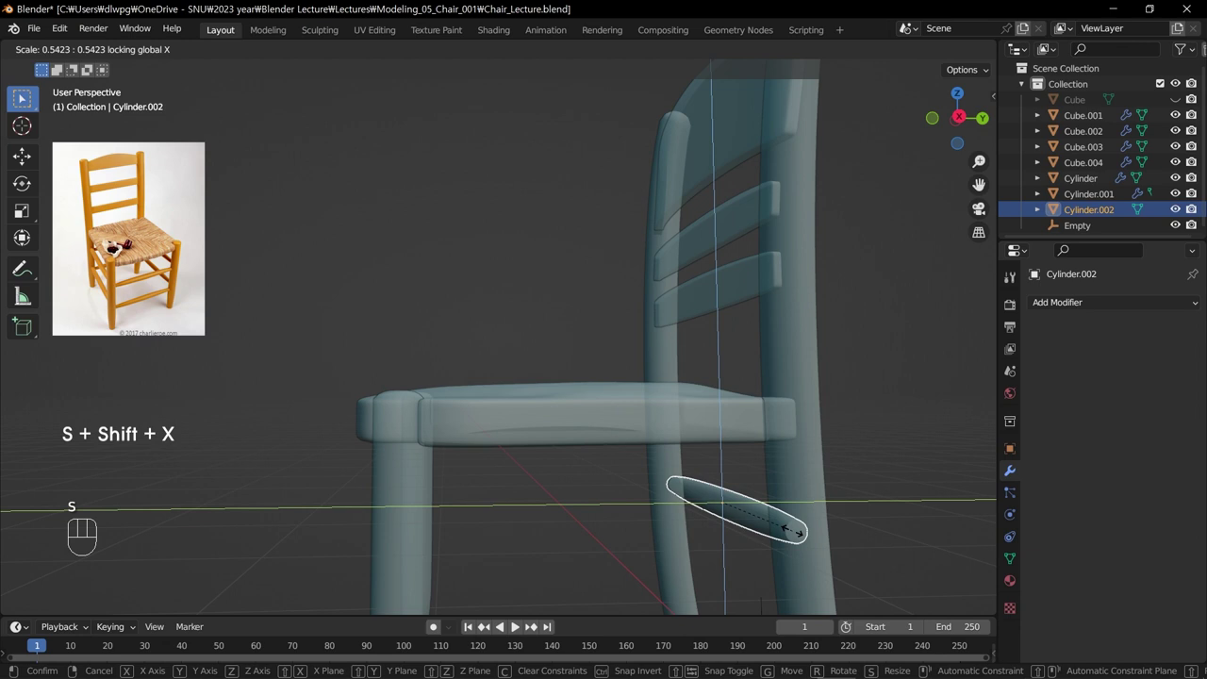
drag(556, 510, 710, 507)
drag(721, 519, 549, 519)
scroll(down, 3)
key(s)
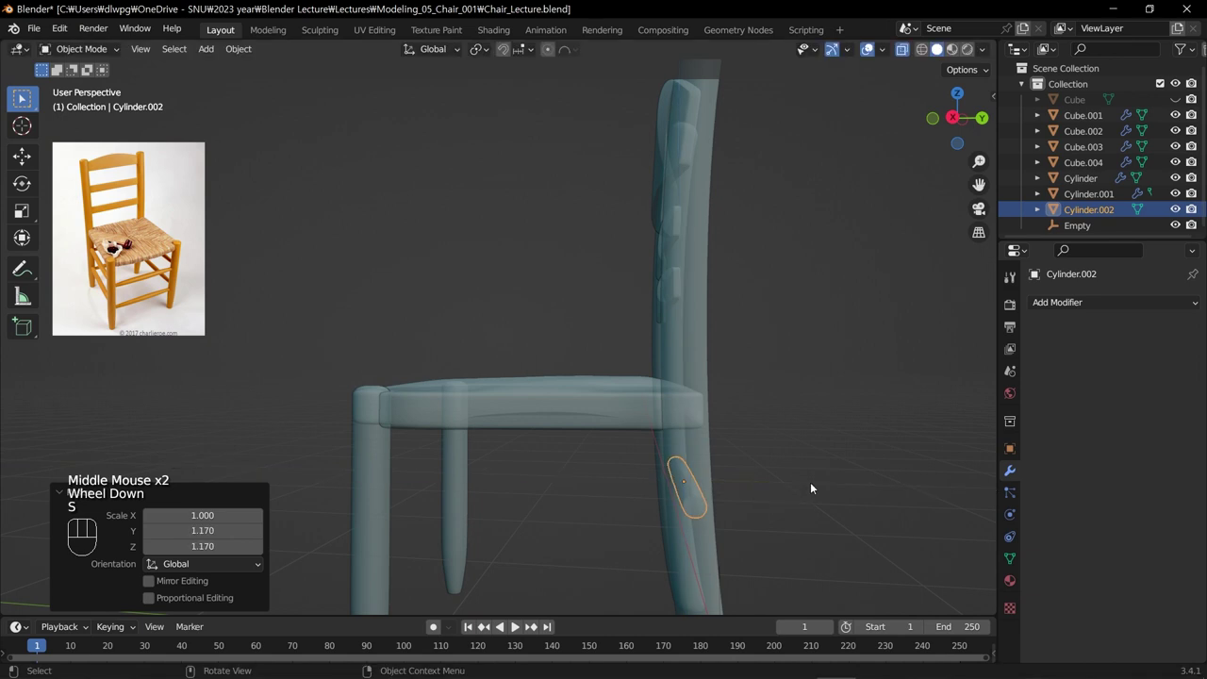
key(KP_1)
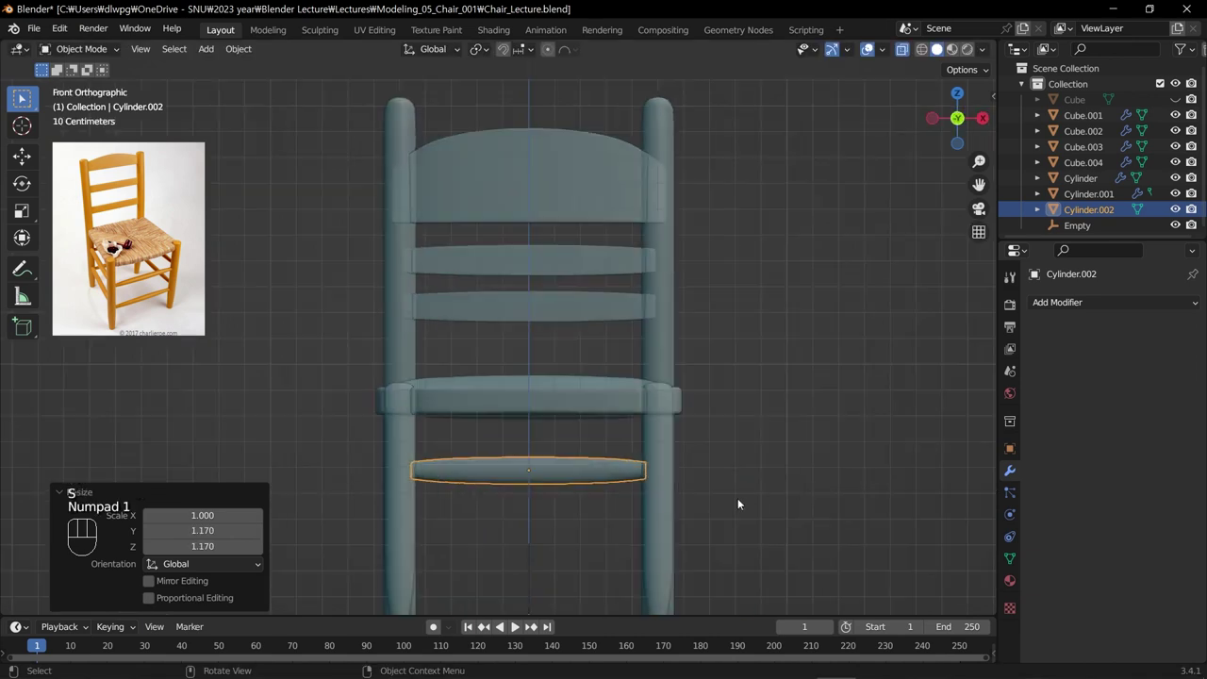
key(Tab)
key(Tab)
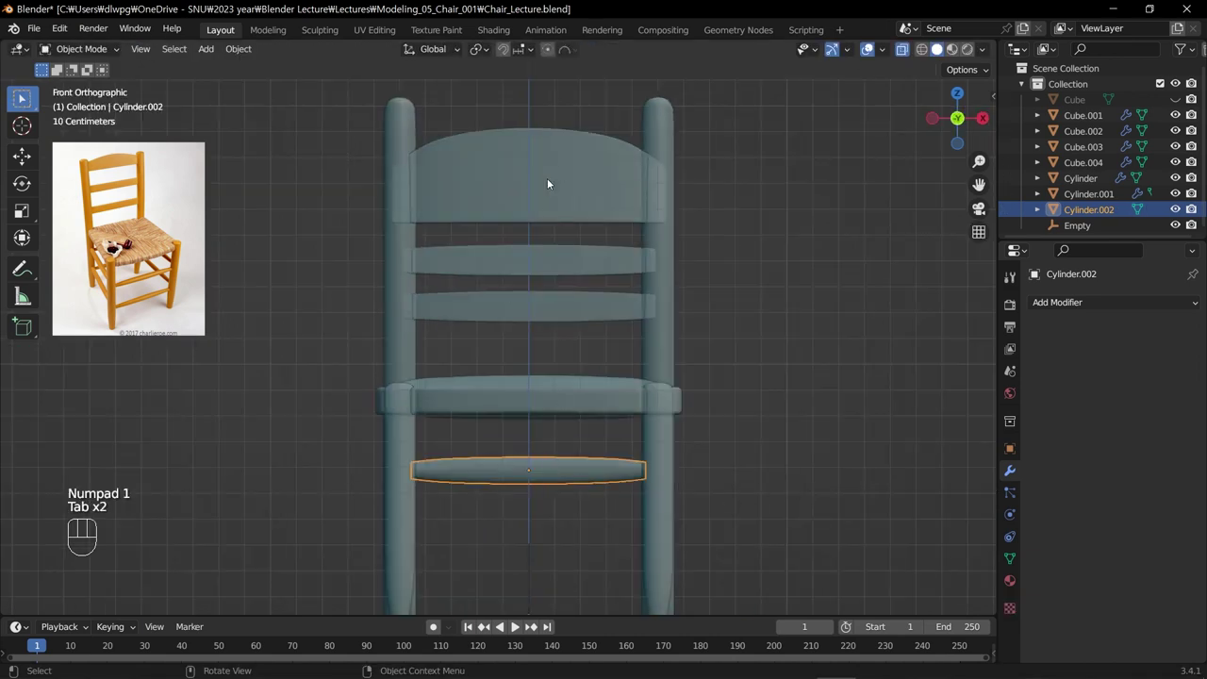
Duplicate the stretcher rod and place the copy lower on the front legs.
click(903, 52)
scroll(up, 3)
drag(526, 561, 500, 387)
drag(646, 539, 531, 517)
scroll(down, 3)
drag(659, 513, 539, 500)
drag(615, 476, 405, 521)
scroll(down, 3)
key(shift+d)
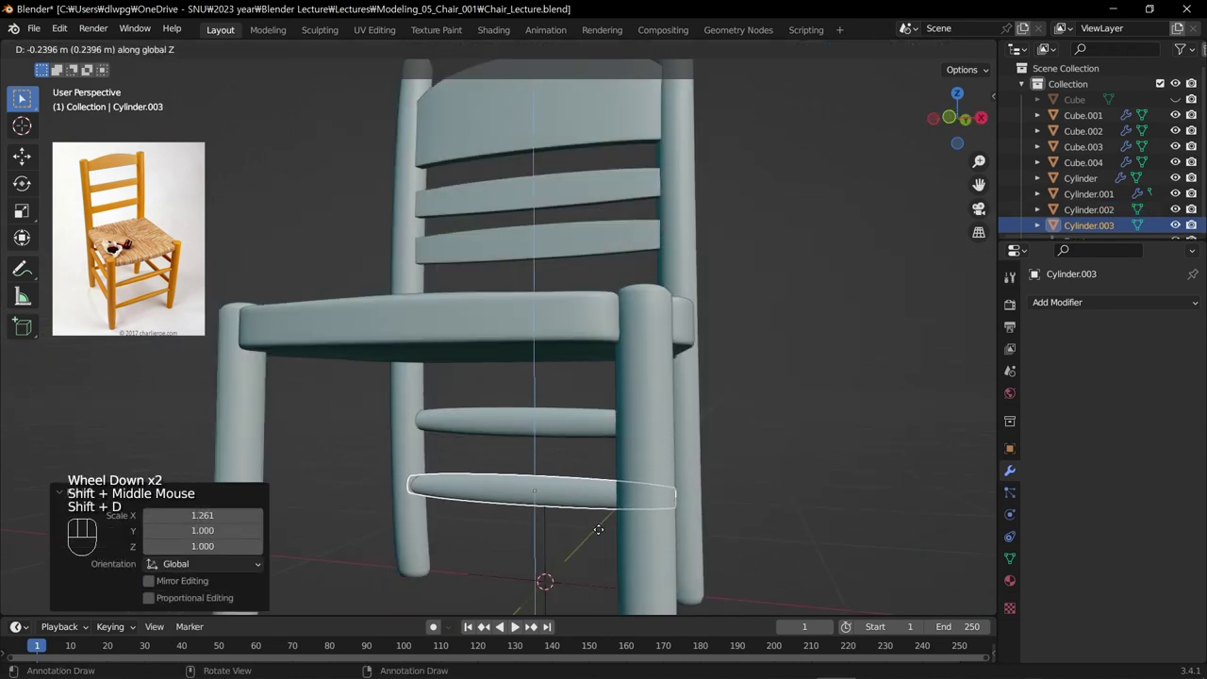
key(KP_1)
click(561, 420)
Duplicate a rod again and slide the copy along Y toward the side legs.
drag(571, 483, 415, 489)
scroll(down, 3)
scroll(up, 3)
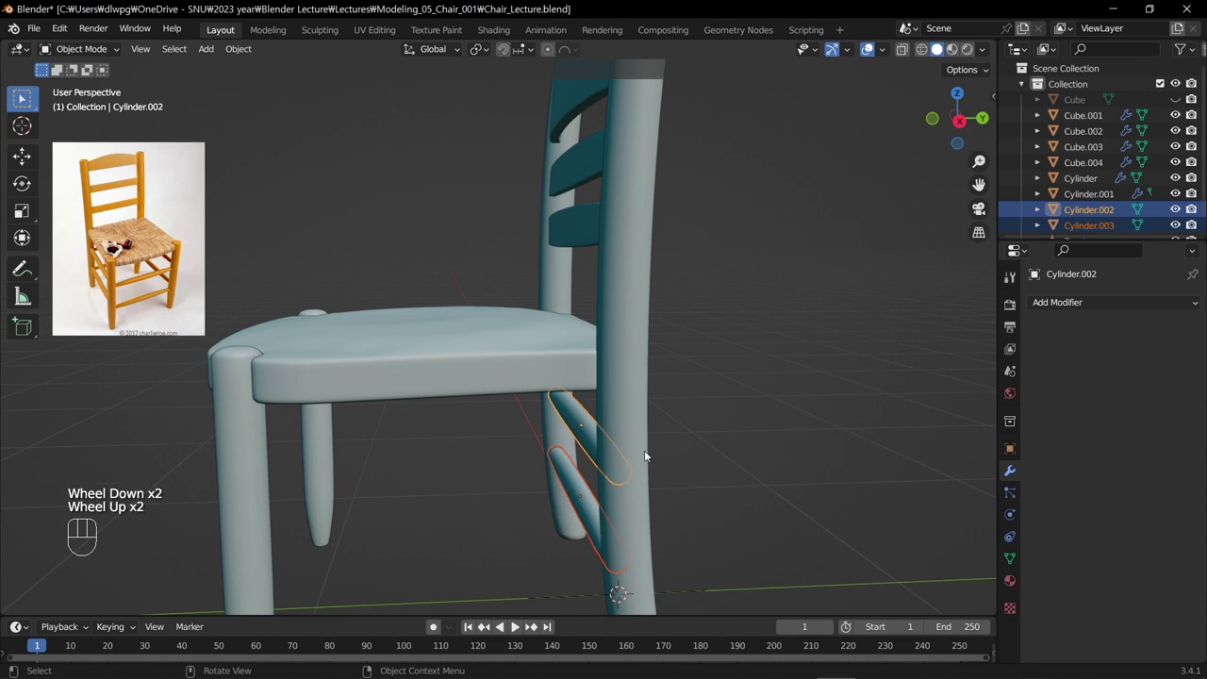
drag(662, 450, 650, 446)
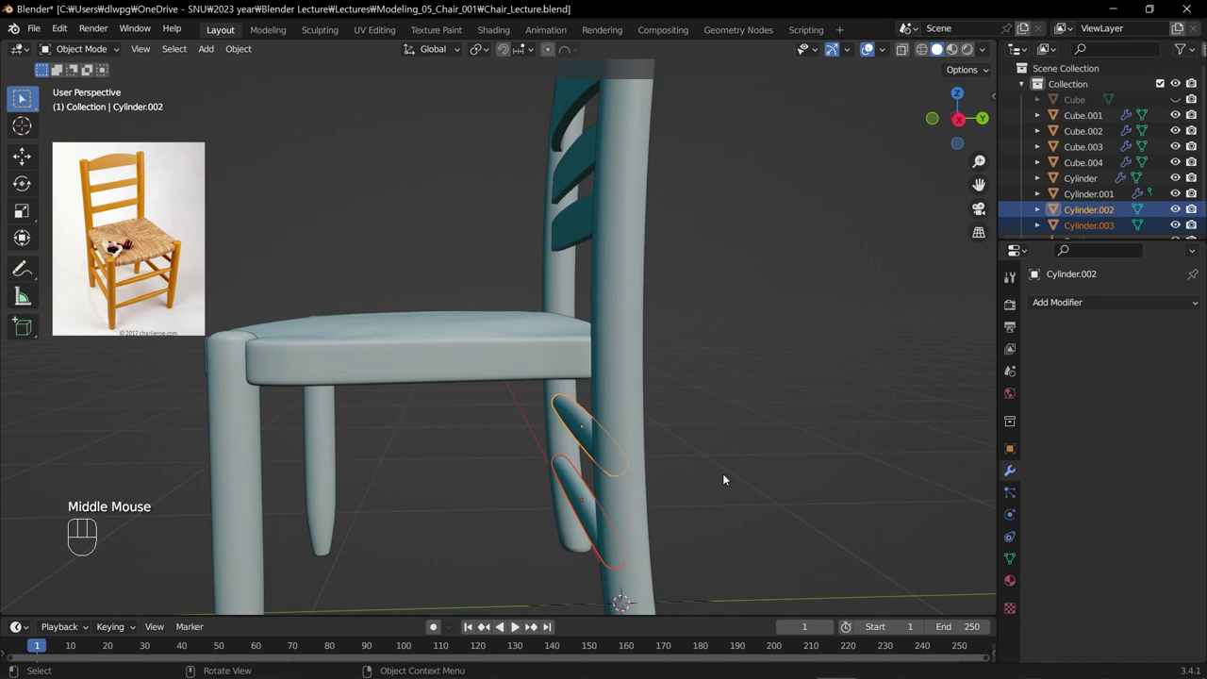
key(shift+d)
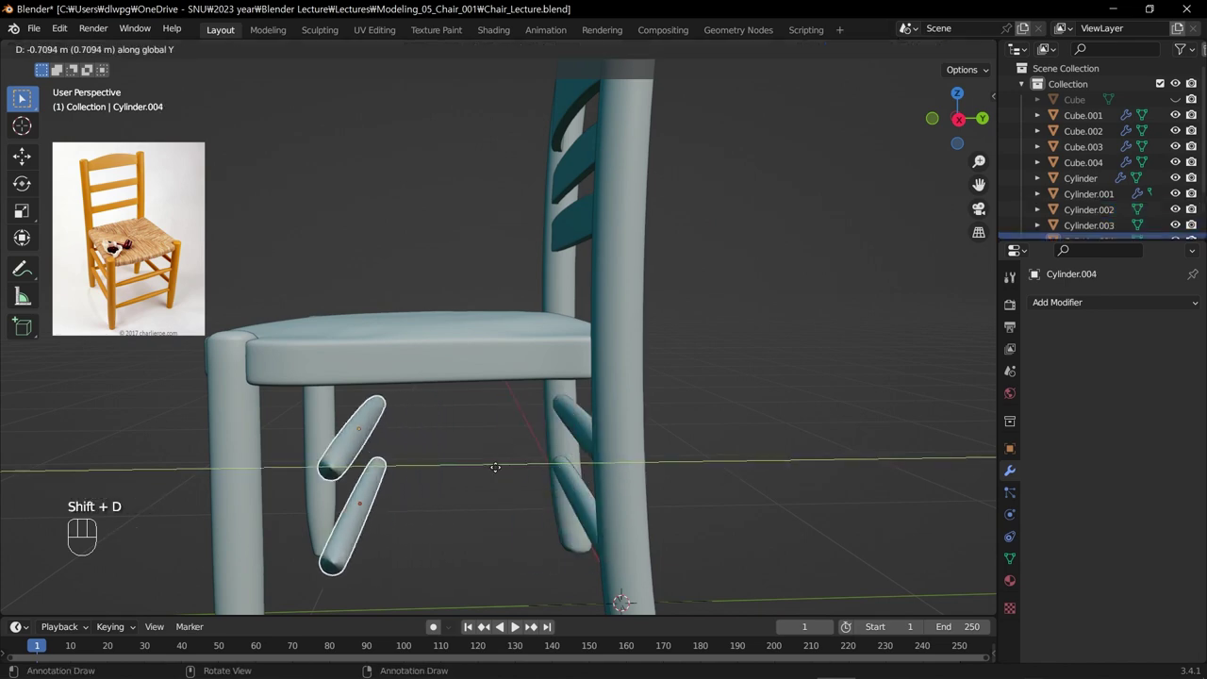
drag(430, 461, 602, 459)
scroll(down, 3)
drag(586, 455, 501, 441)
Select the two front stretcher rods and duplicate them for rotation to the side.
click(585, 396)
click(578, 442)
drag(586, 456, 636, 467)
key(shift+d)
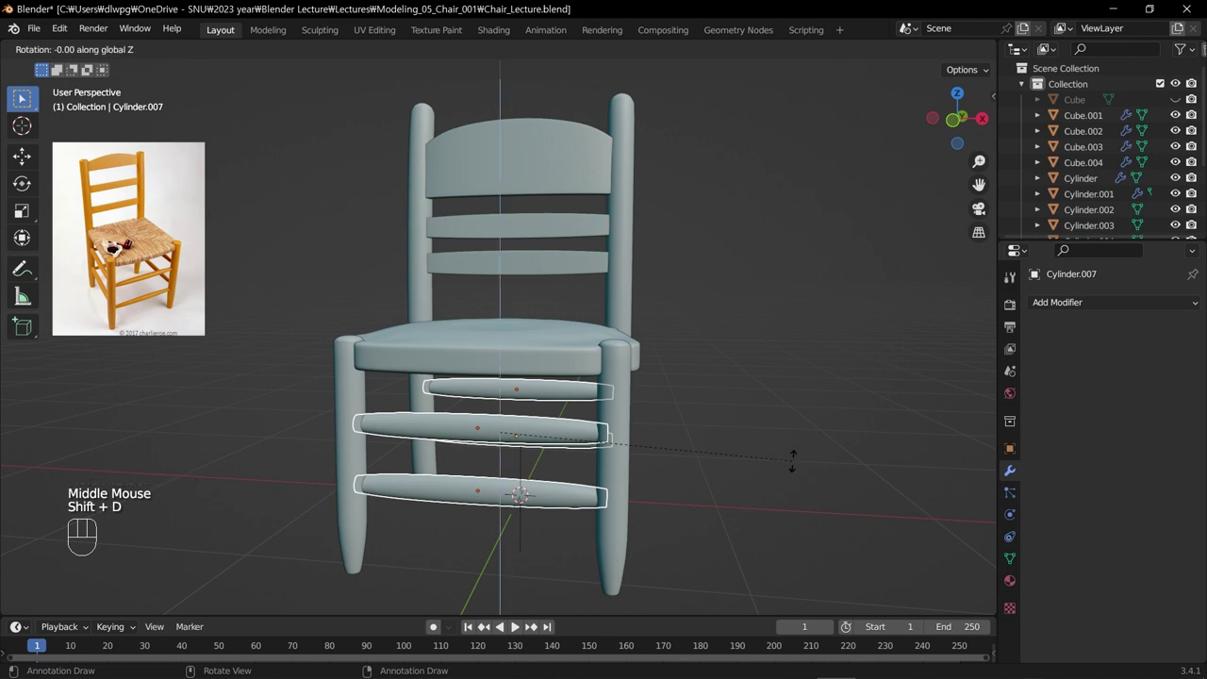
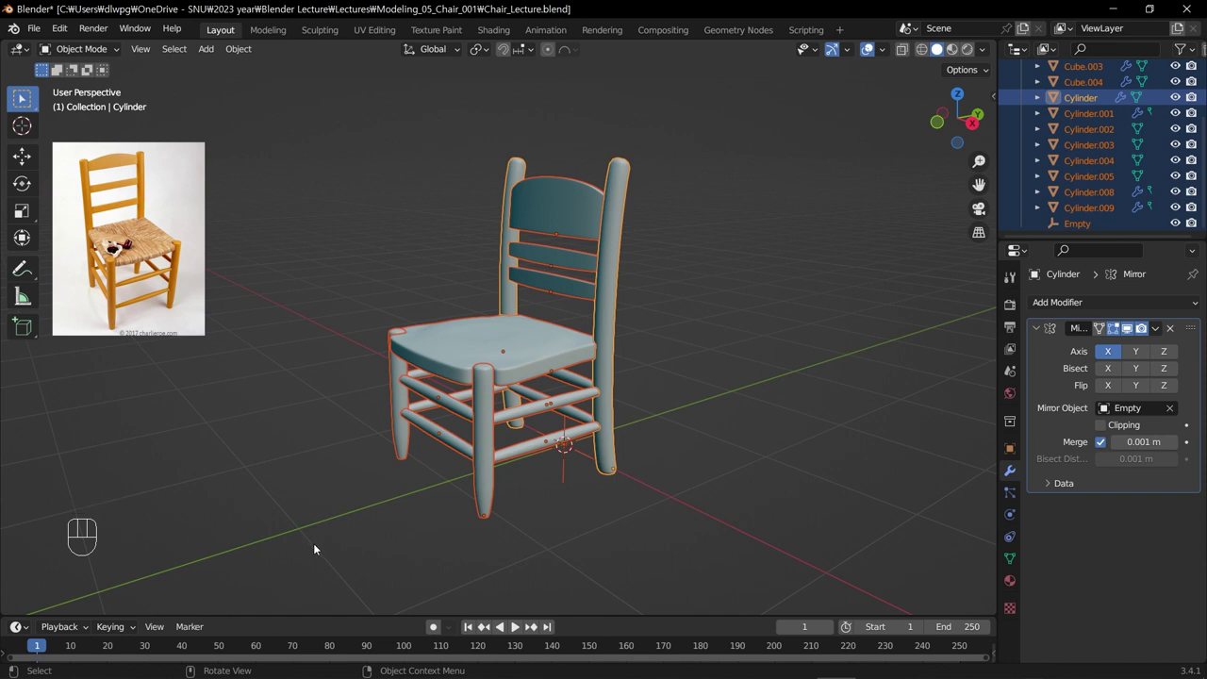
click(763, 497)
drag(818, 112, 260, 559)
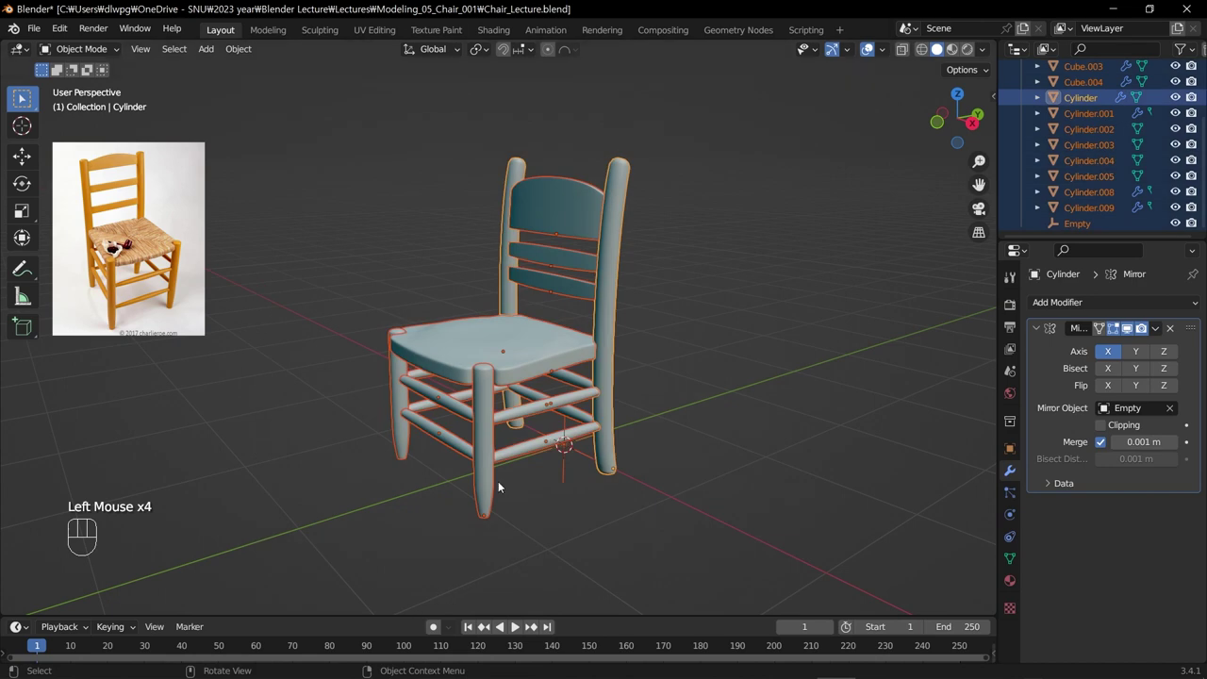
drag(486, 51, 495, 68)
drag(484, 51, 517, 117)
drag(710, 390, 681, 397)
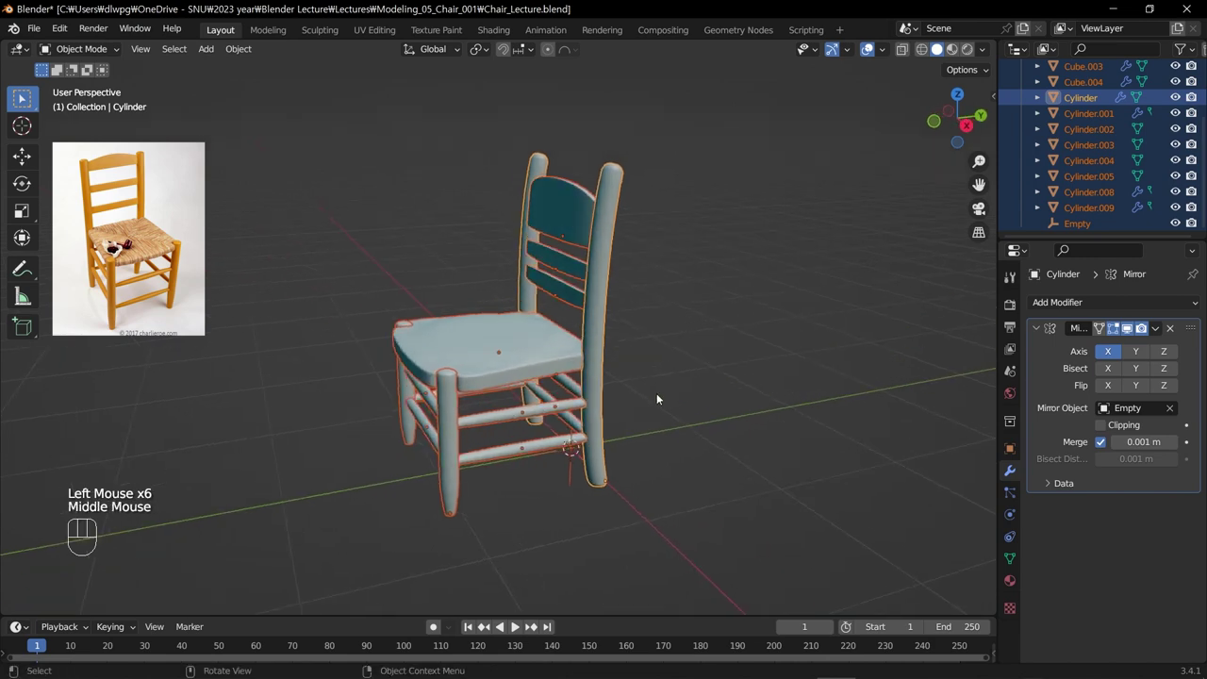
key(g)
key(s)
key(r)
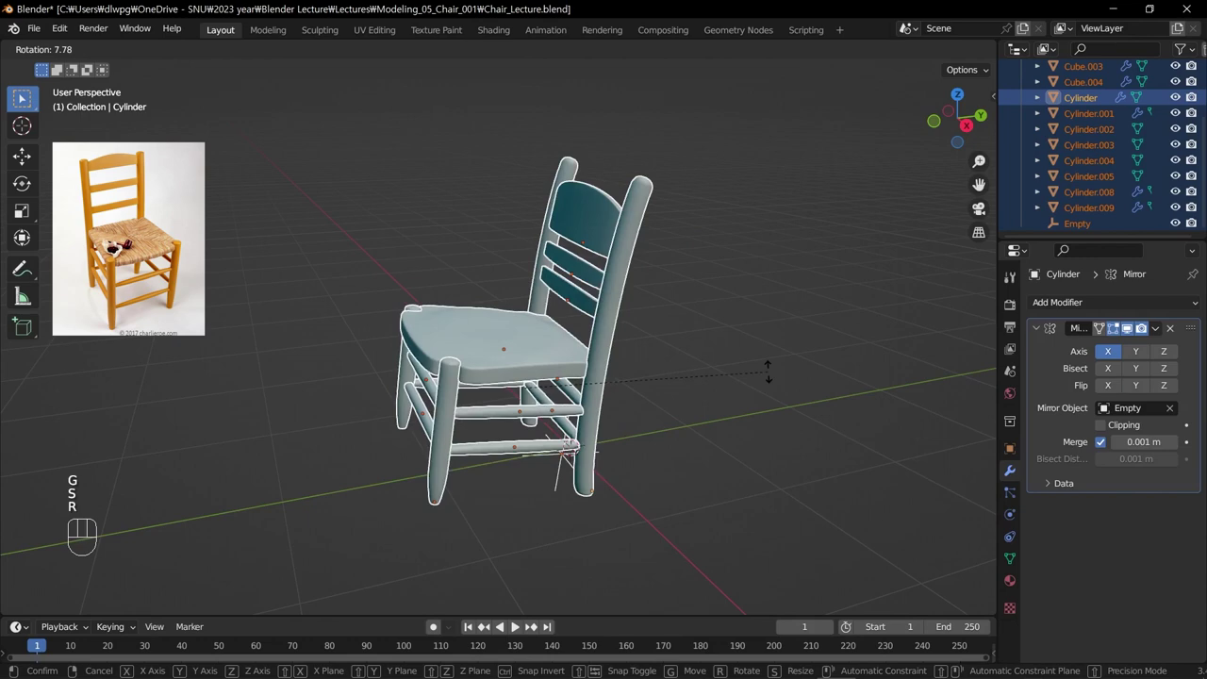
drag(590, 500, 619, 497)
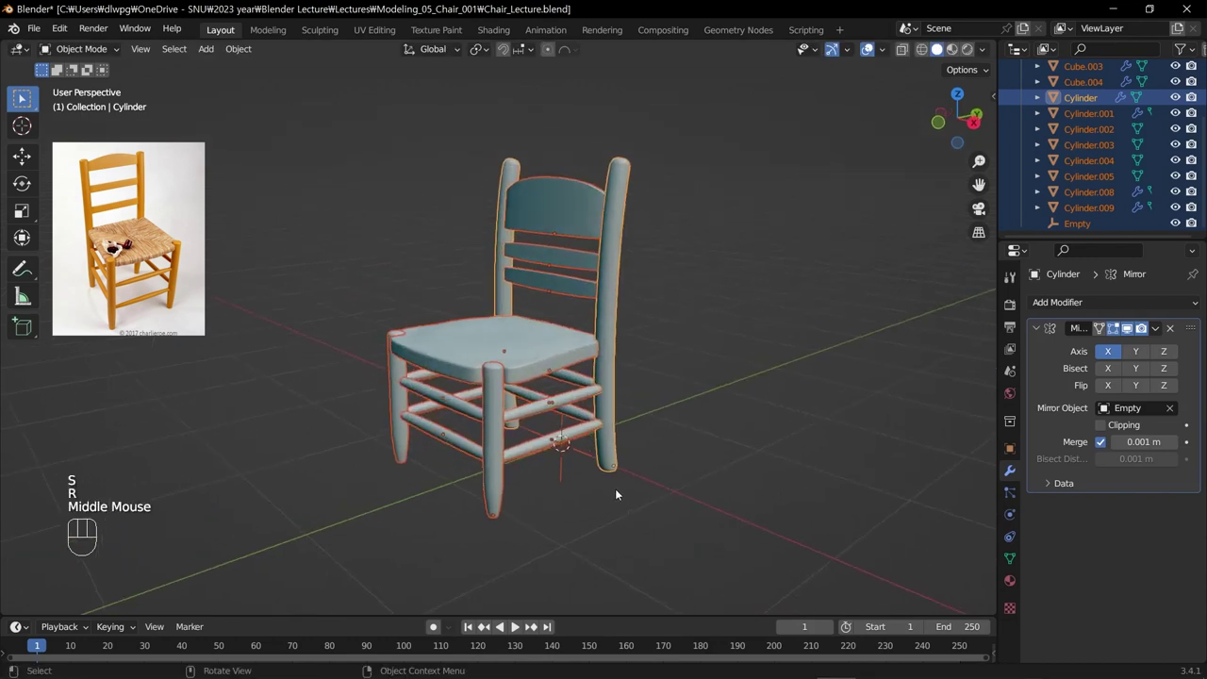
drag(490, 44, 522, 104)
key(s)
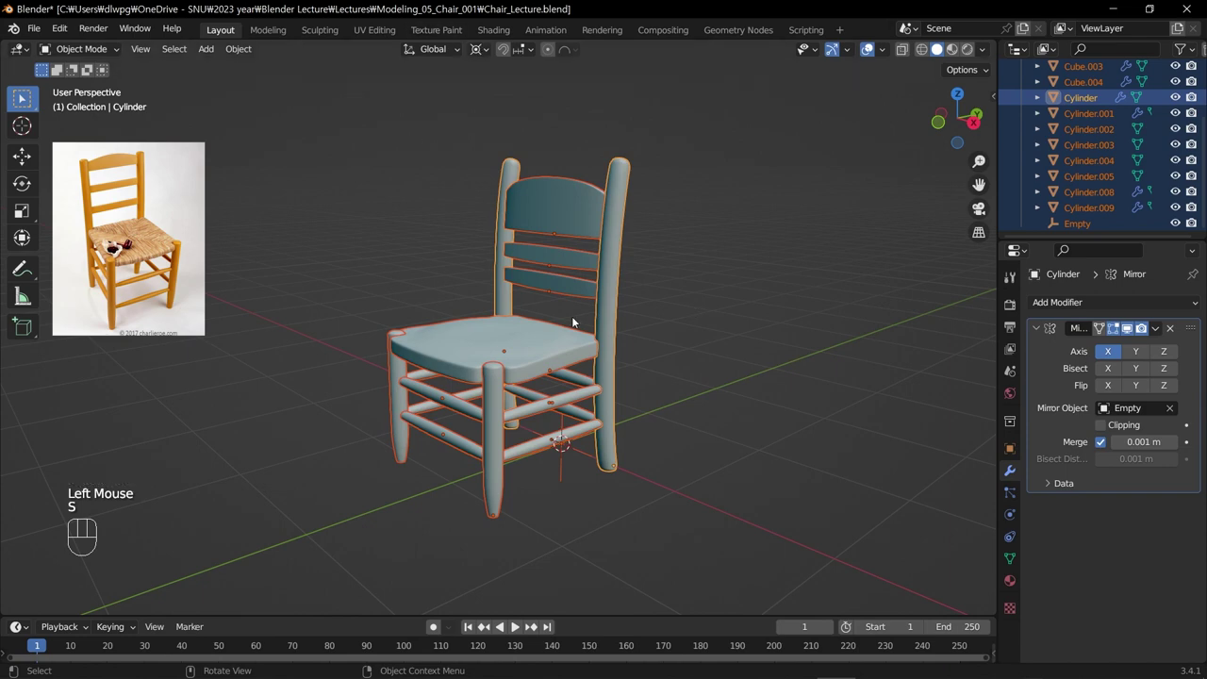
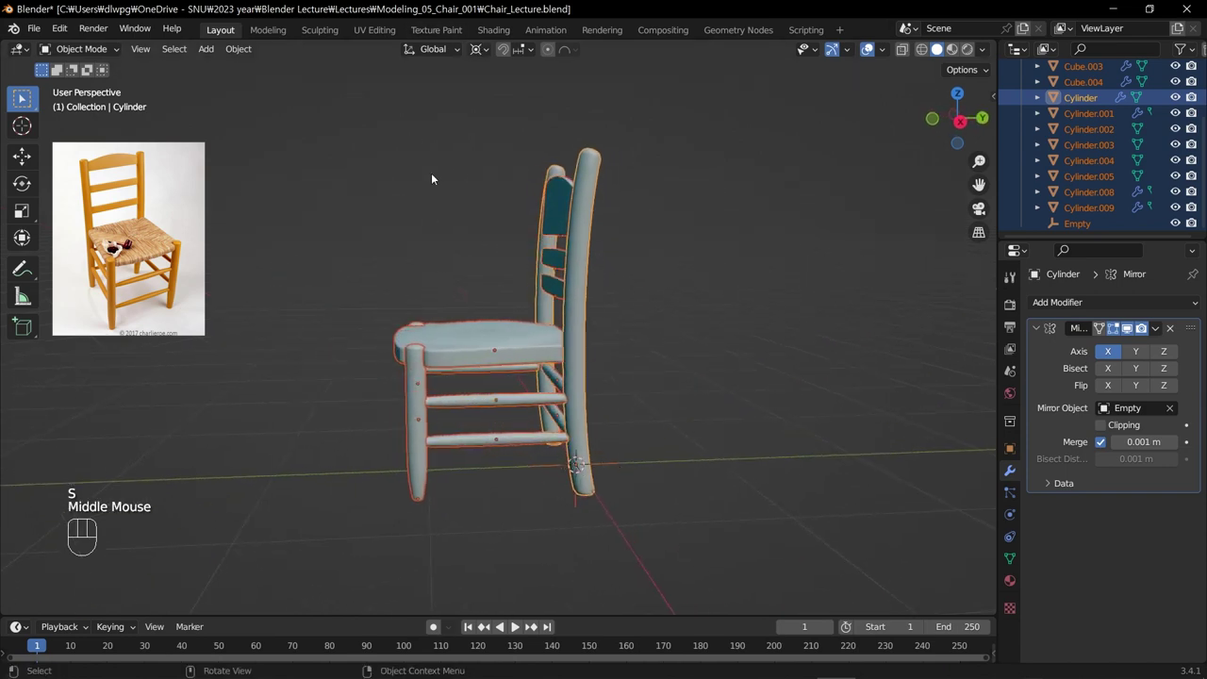
drag(455, 240, 494, 218)
drag(485, 48, 508, 103)
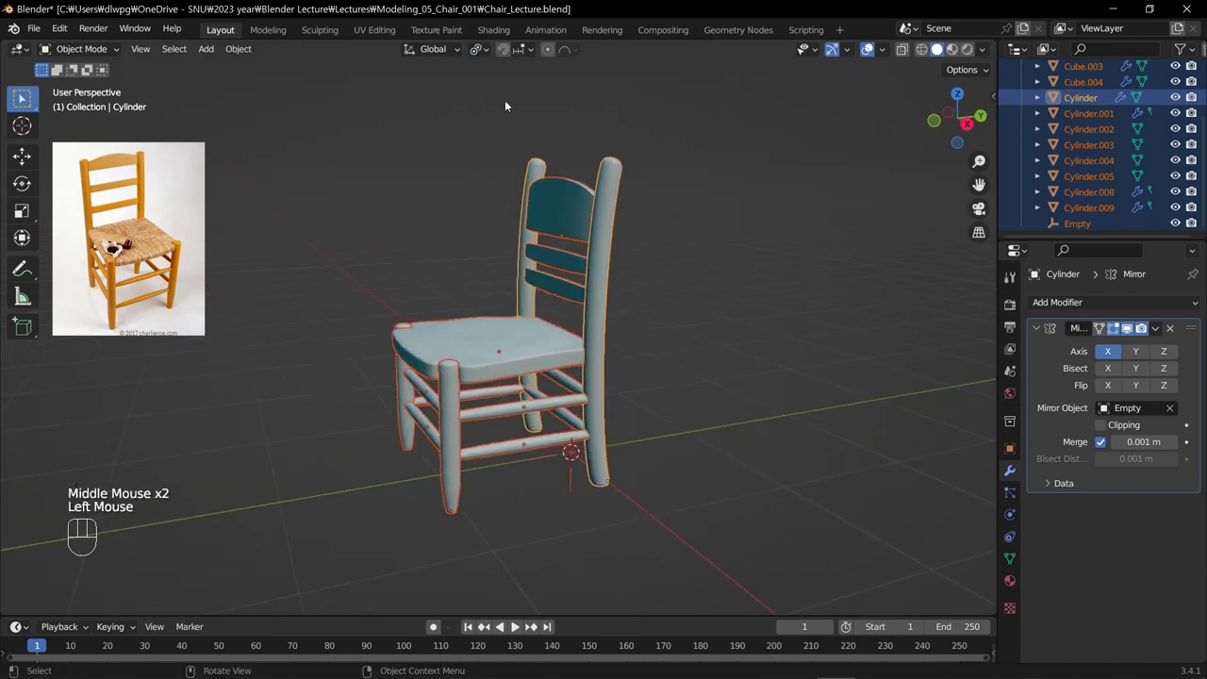
key(s)
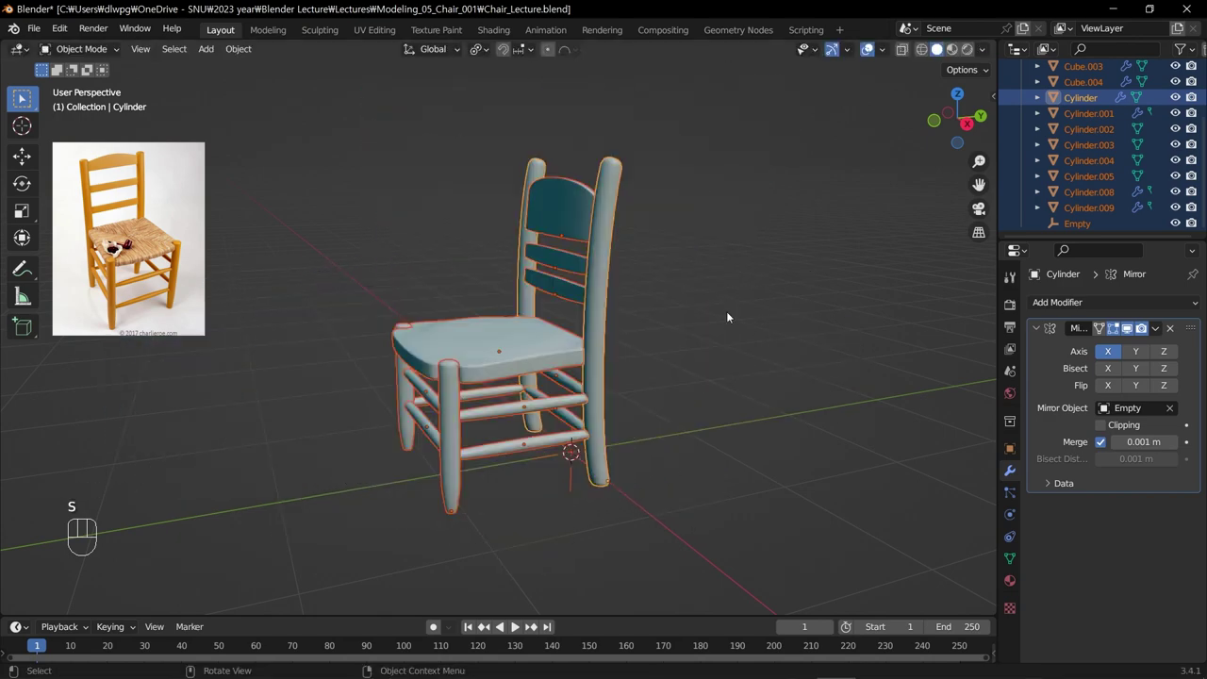
key(g)
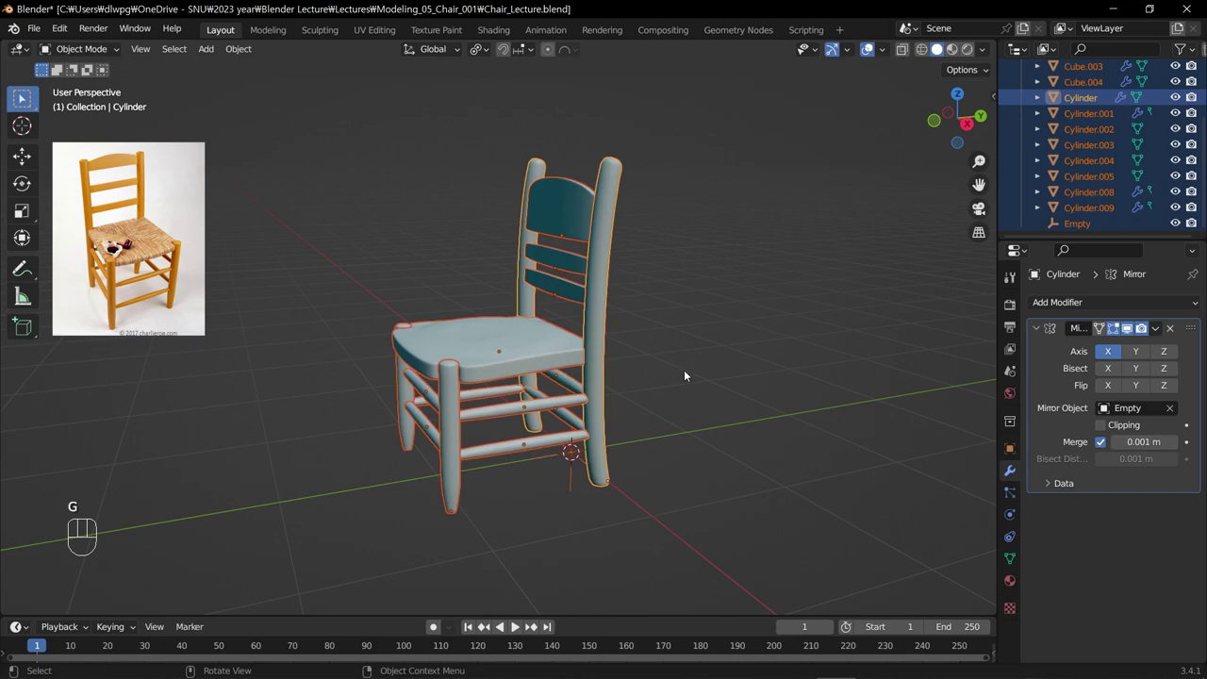
key(r)
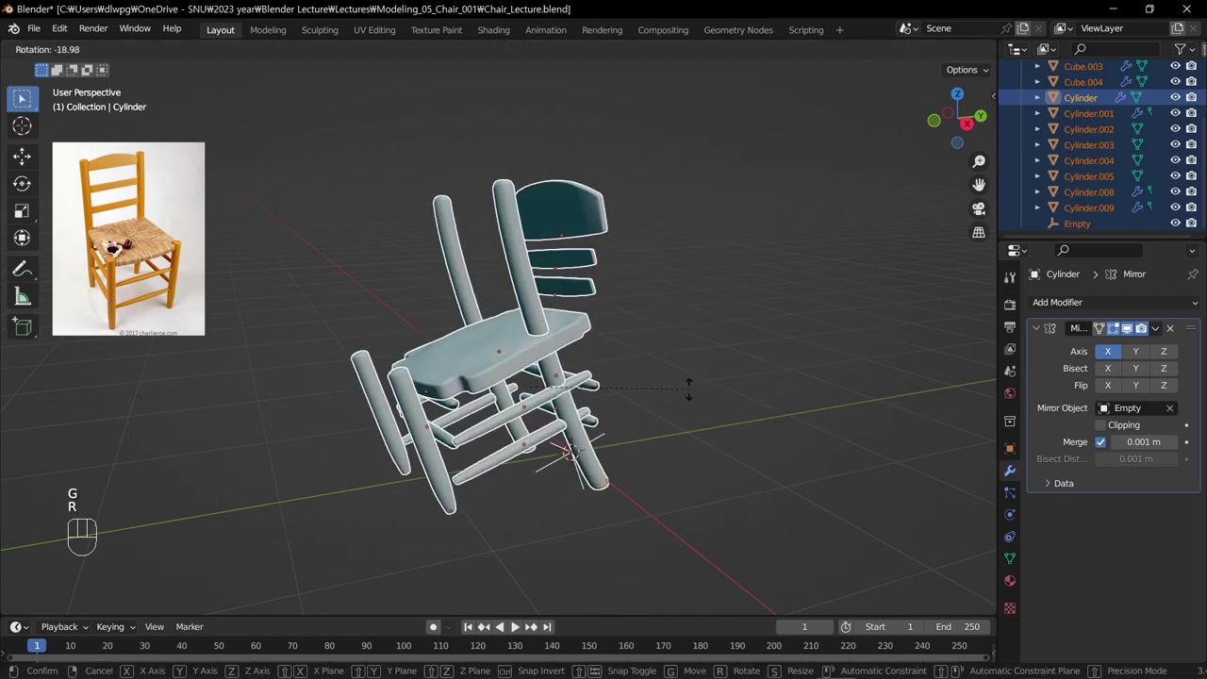
middle_click(666, 332)
drag(661, 364, 694, 367)
drag(701, 377, 603, 389)
click(640, 414)
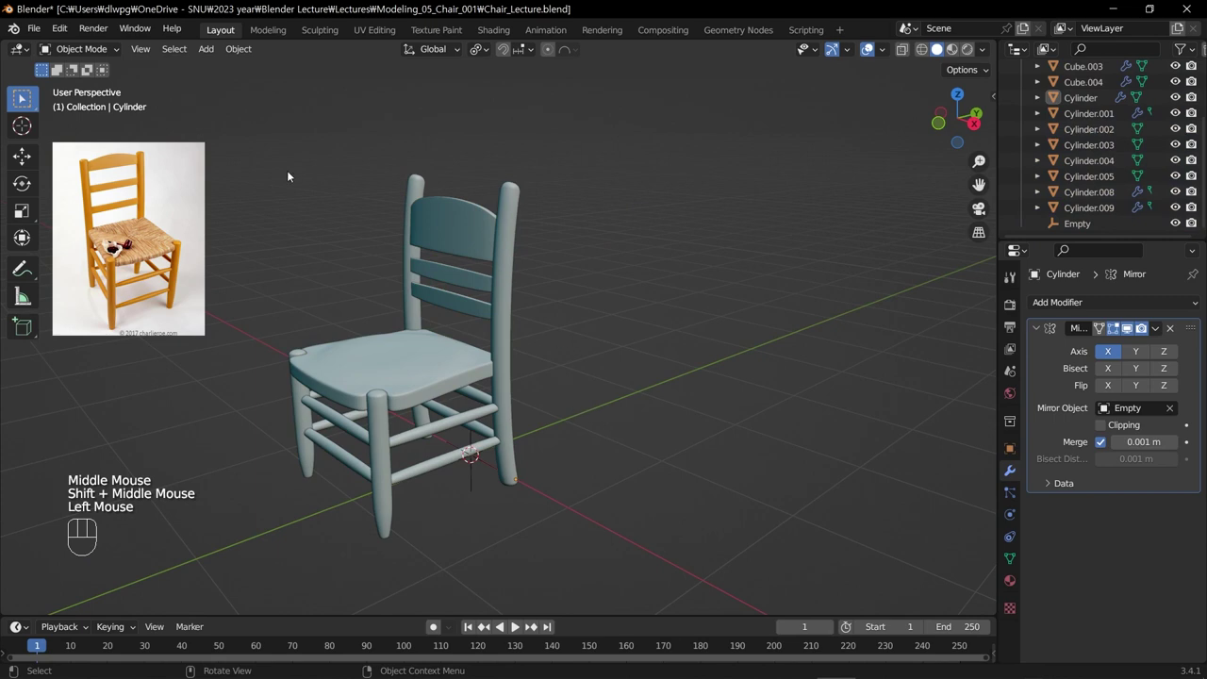
click(247, 183)
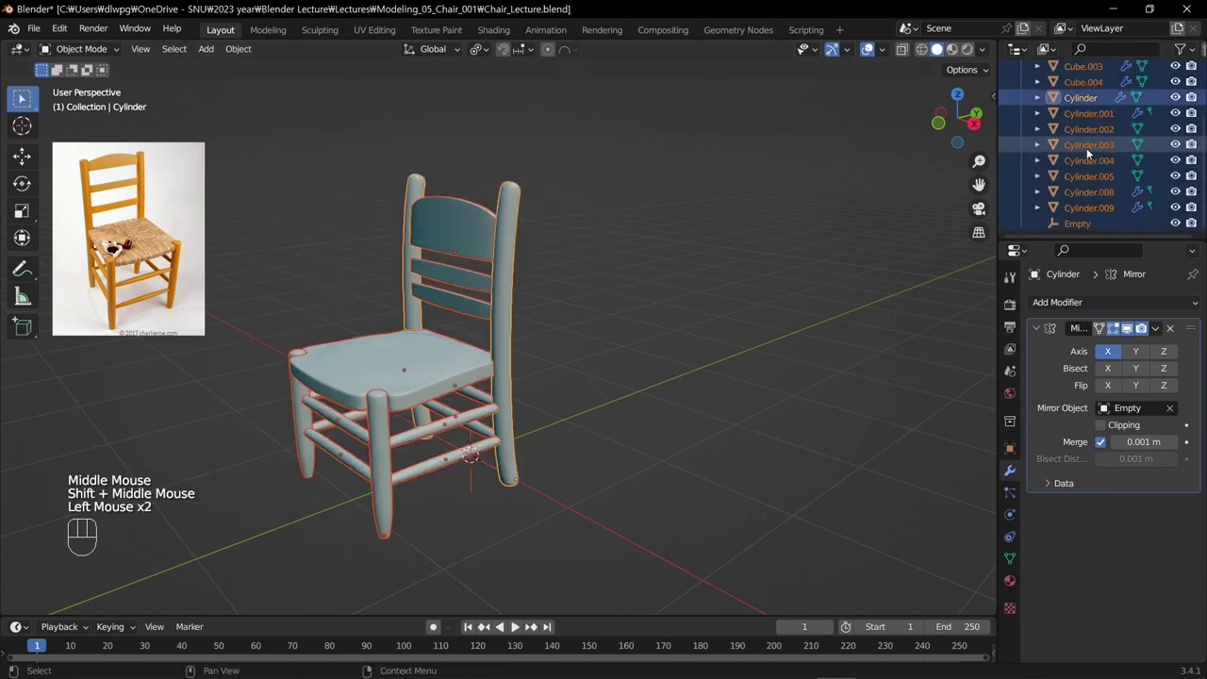
scroll(up, 3)
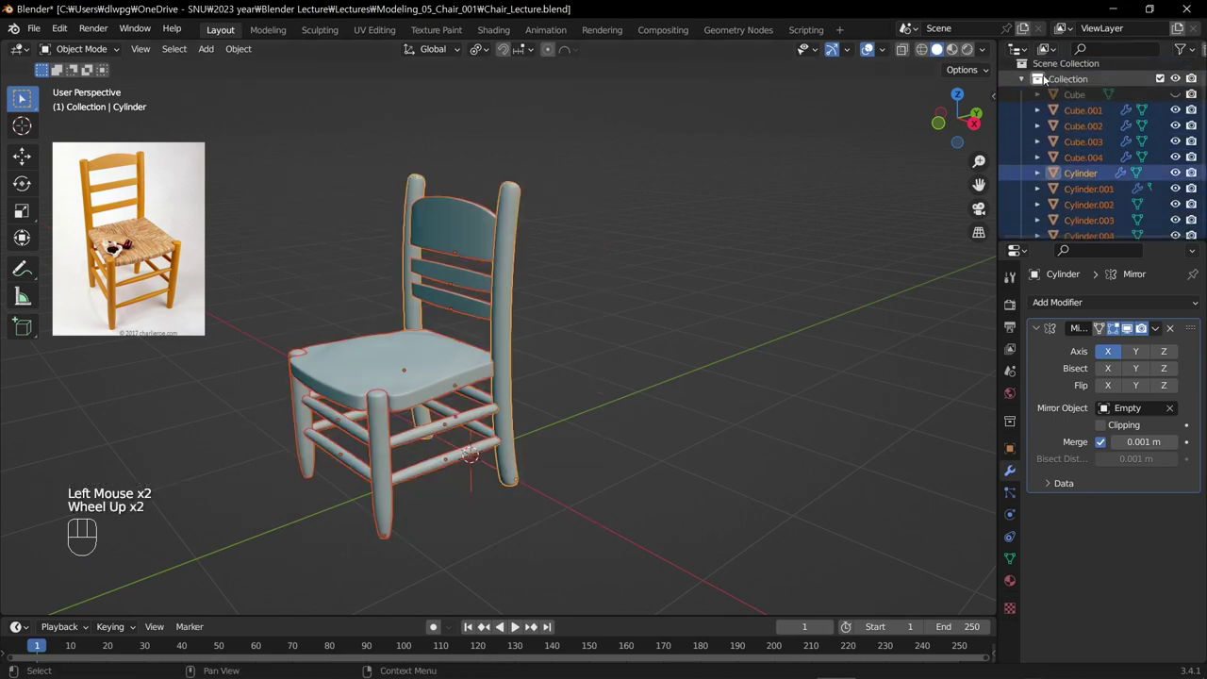
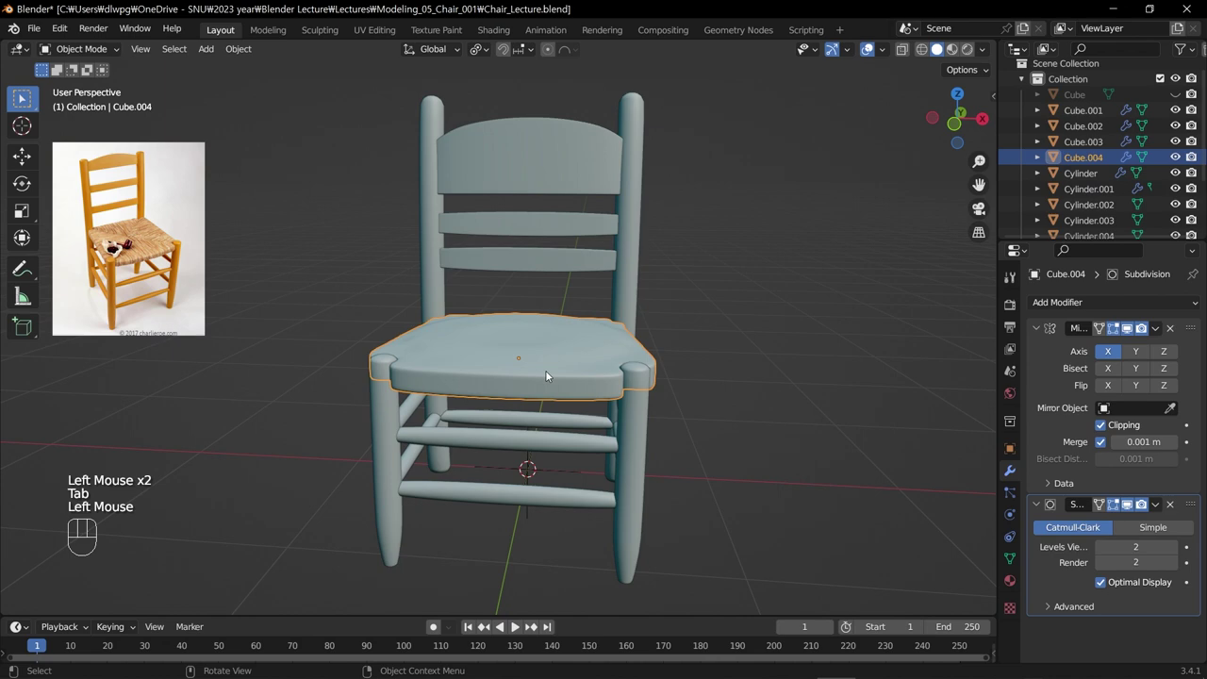
key(Tab)
key(Tab)
drag(563, 370, 490, 379)
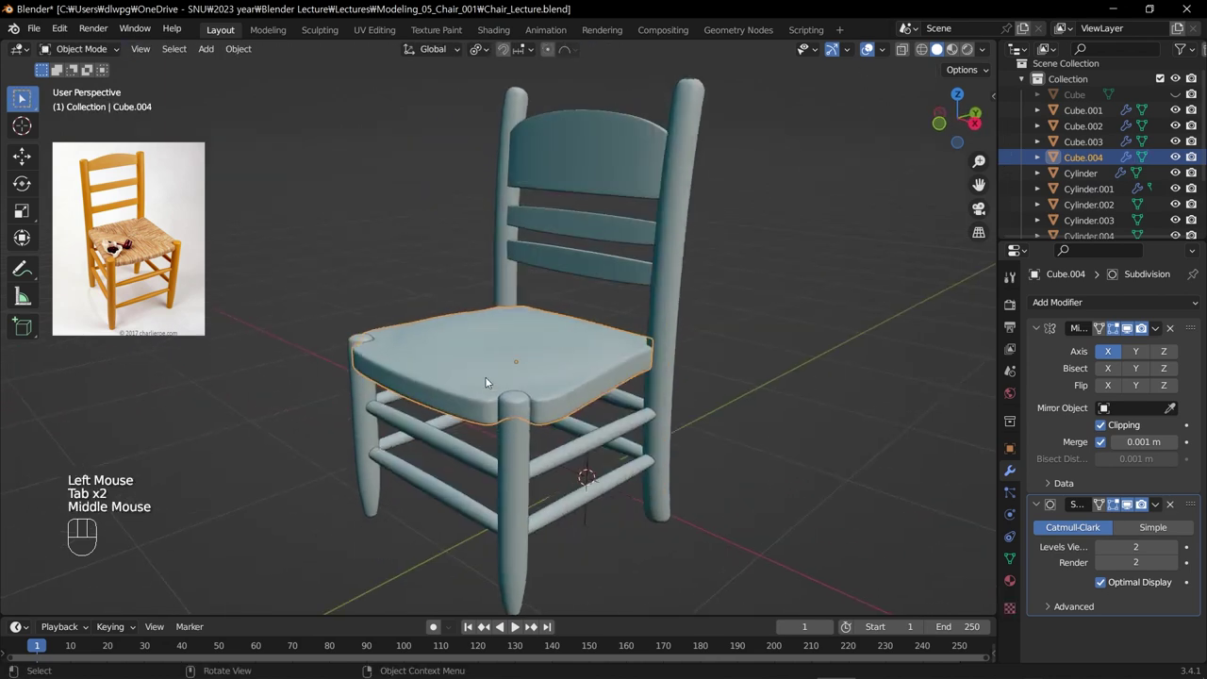
drag(558, 416, 528, 426)
scroll(down, 3)
scroll(up, 3)
scroll(down, 3)
drag(335, 168, 825, 561)
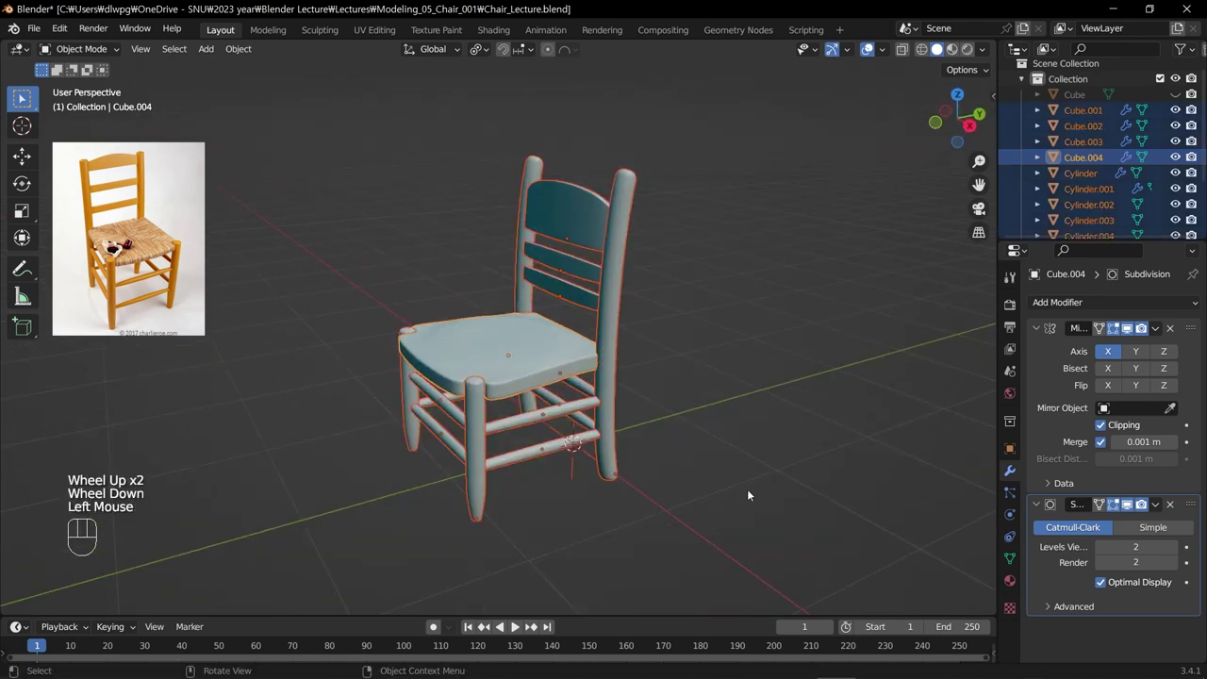
click(658, 538)
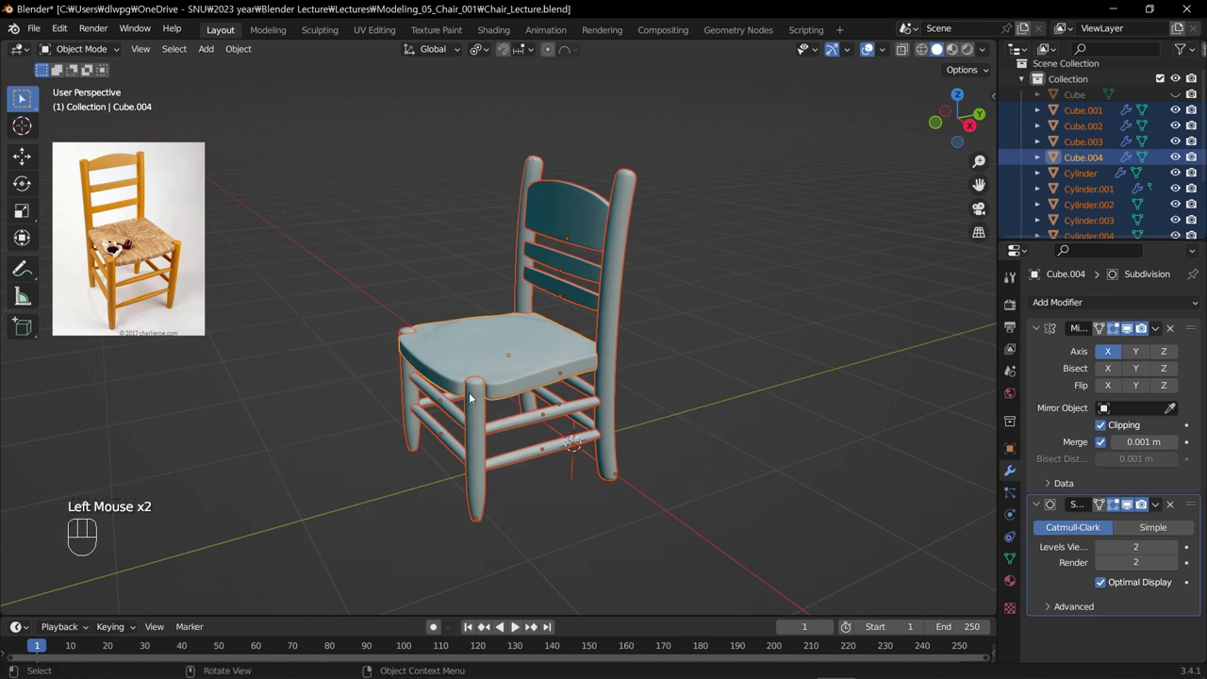
click(482, 476)
click(622, 415)
click(725, 156)
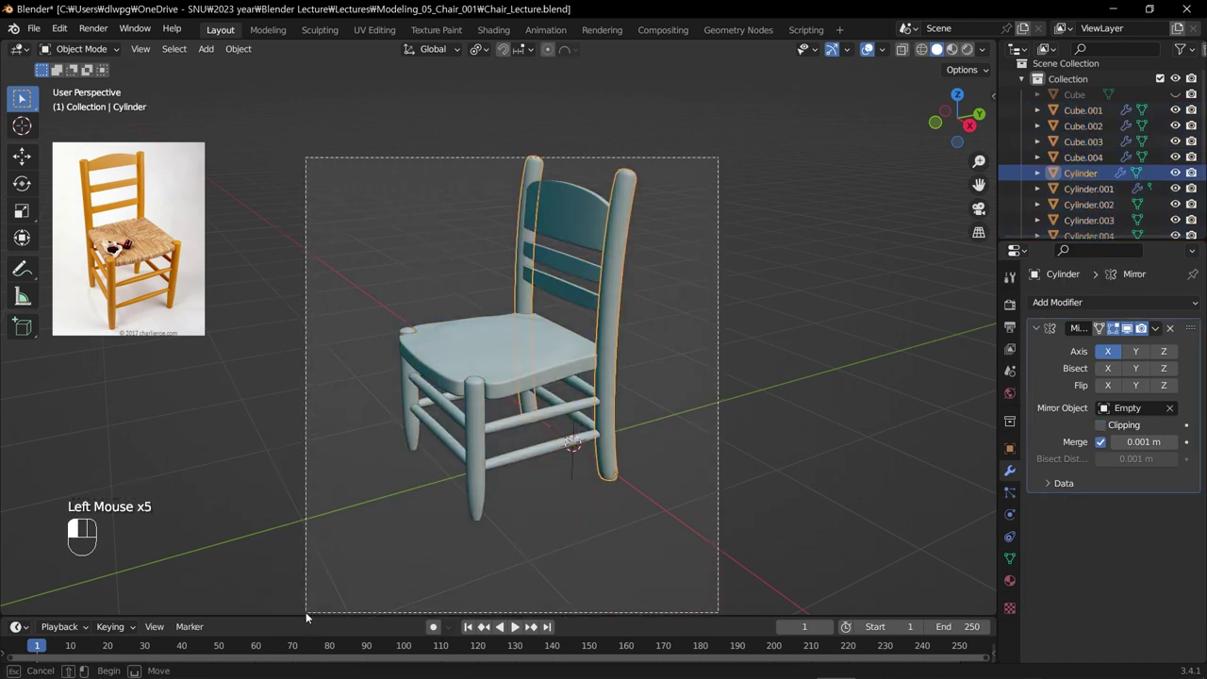
click(773, 556)
drag(775, 577, 270, 122)
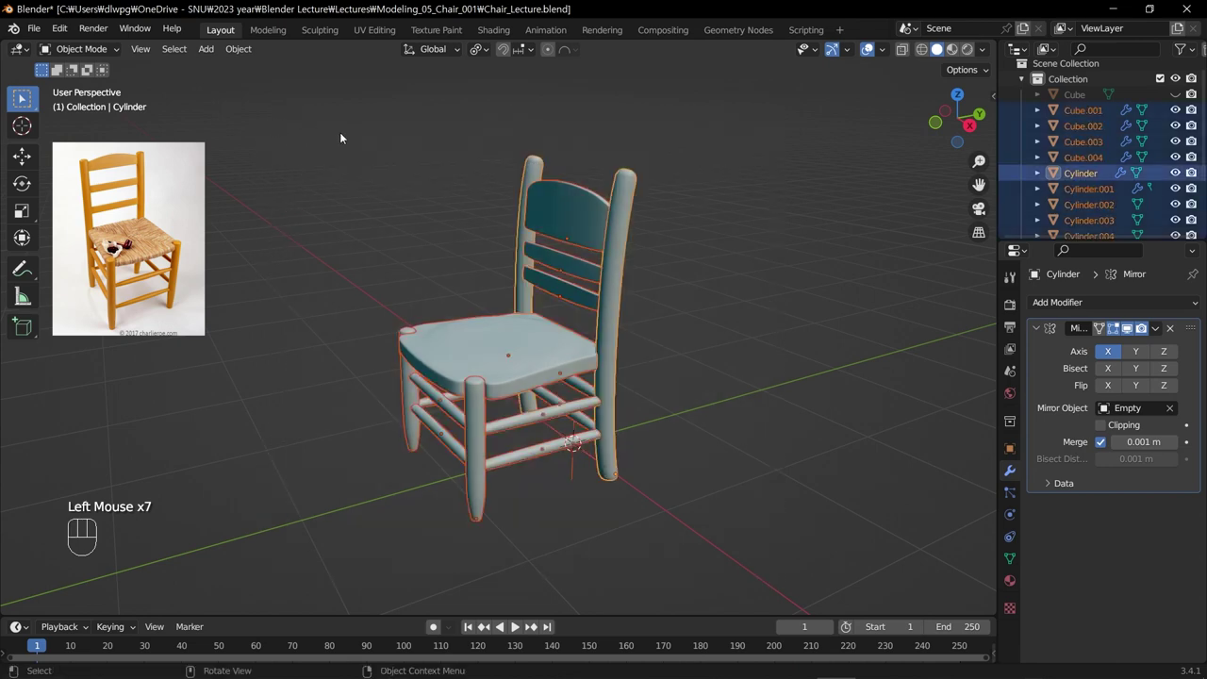
click(372, 260)
click(340, 139)
Join the selected chair parts into one object and inspect the result around the seat.
key(ctrl+j)
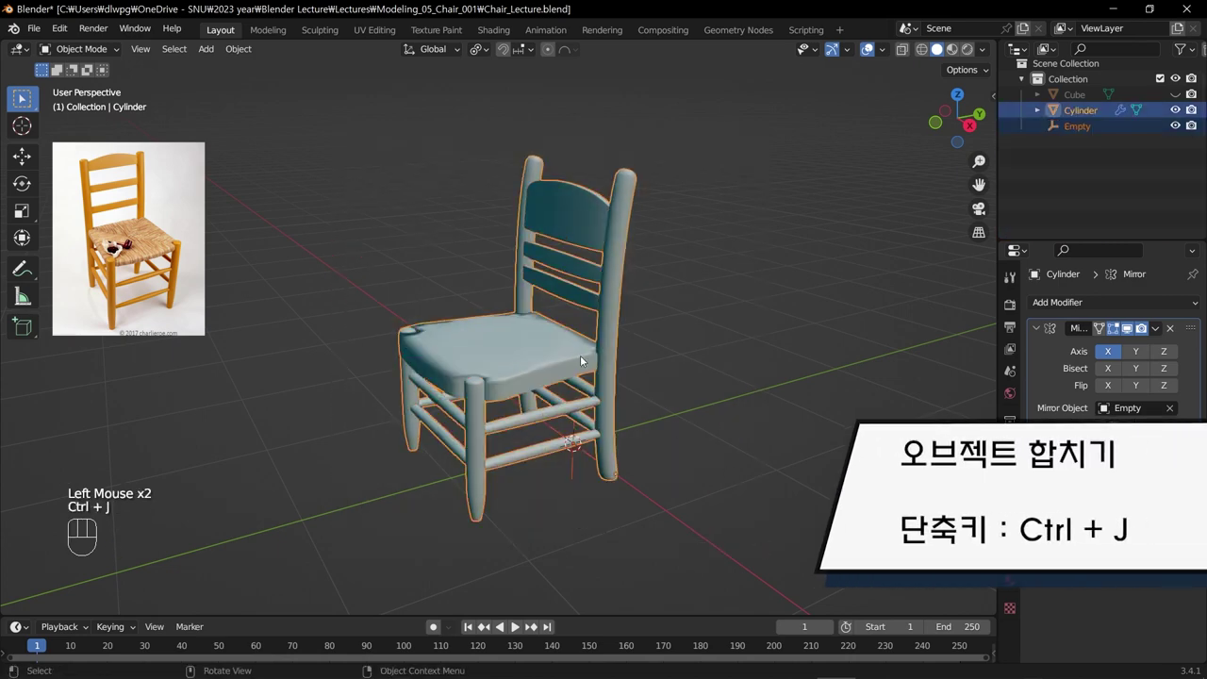
scroll(up, 3)
scroll(up, 3)
drag(365, 412, 562, 439)
click(599, 507)
drag(585, 479, 401, 416)
drag(532, 402, 520, 476)
click(381, 394)
drag(350, 418, 500, 438)
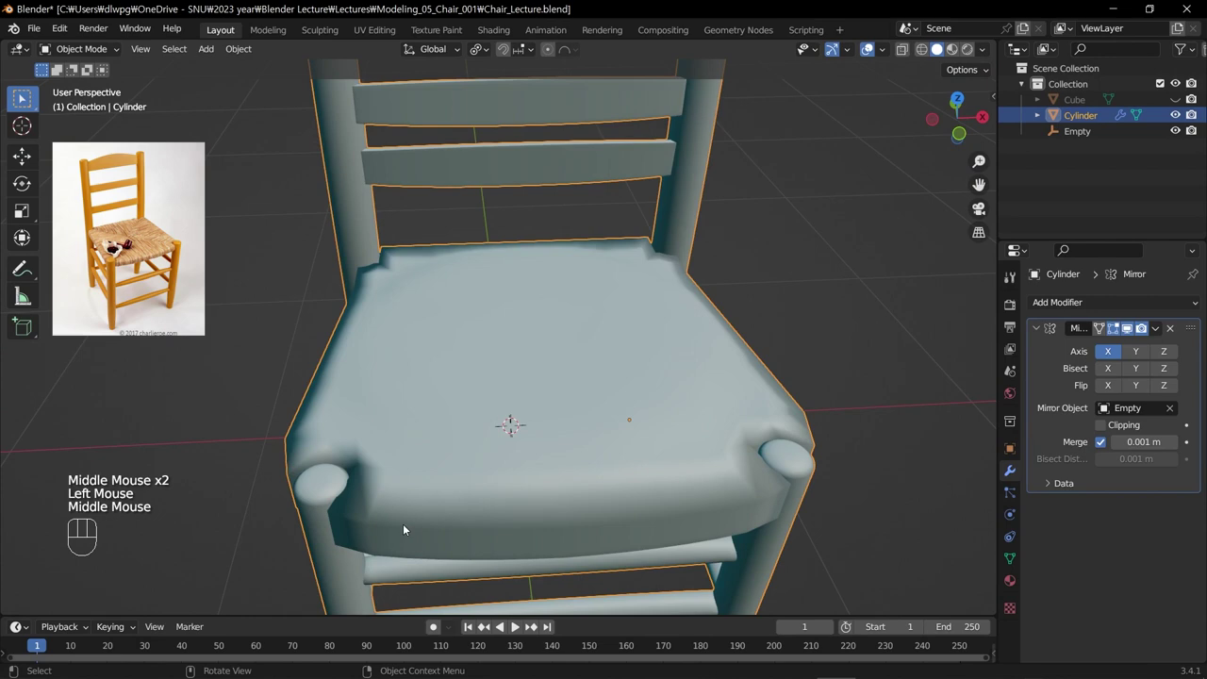
Repeat the join and examine the seat and leg joints from the side.
key(ctrl+j)
scroll(up, 3)
drag(366, 411, 558, 442)
click(599, 508)
drag(585, 479, 401, 416)
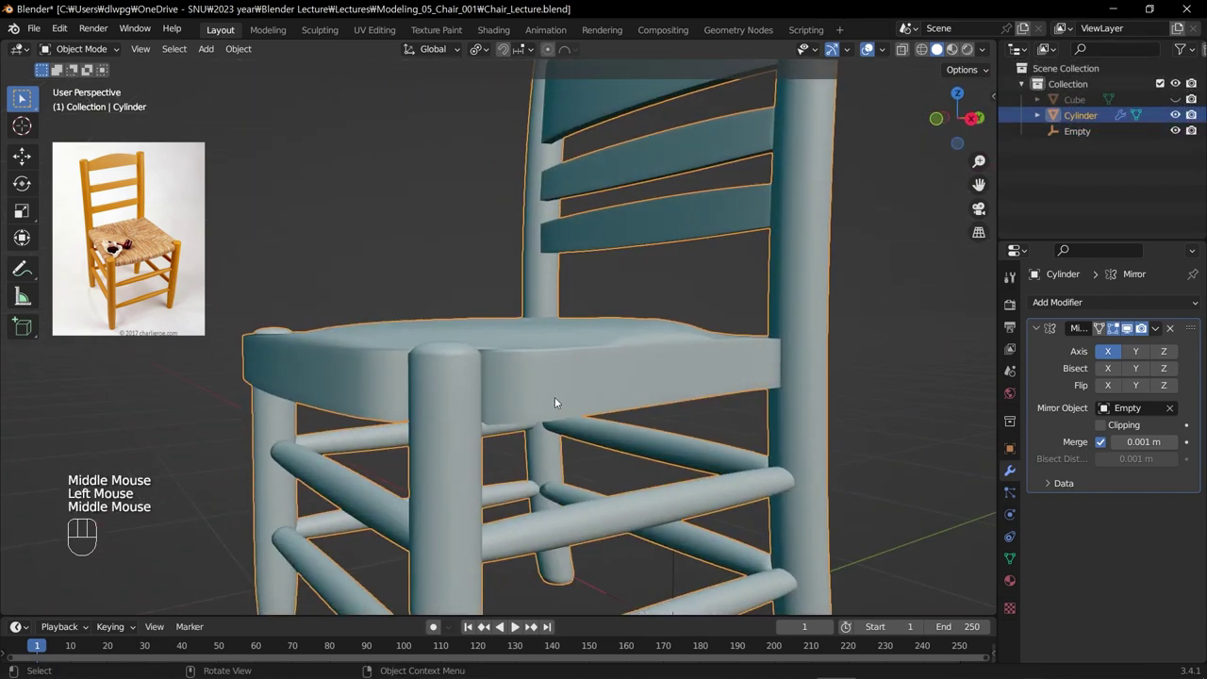
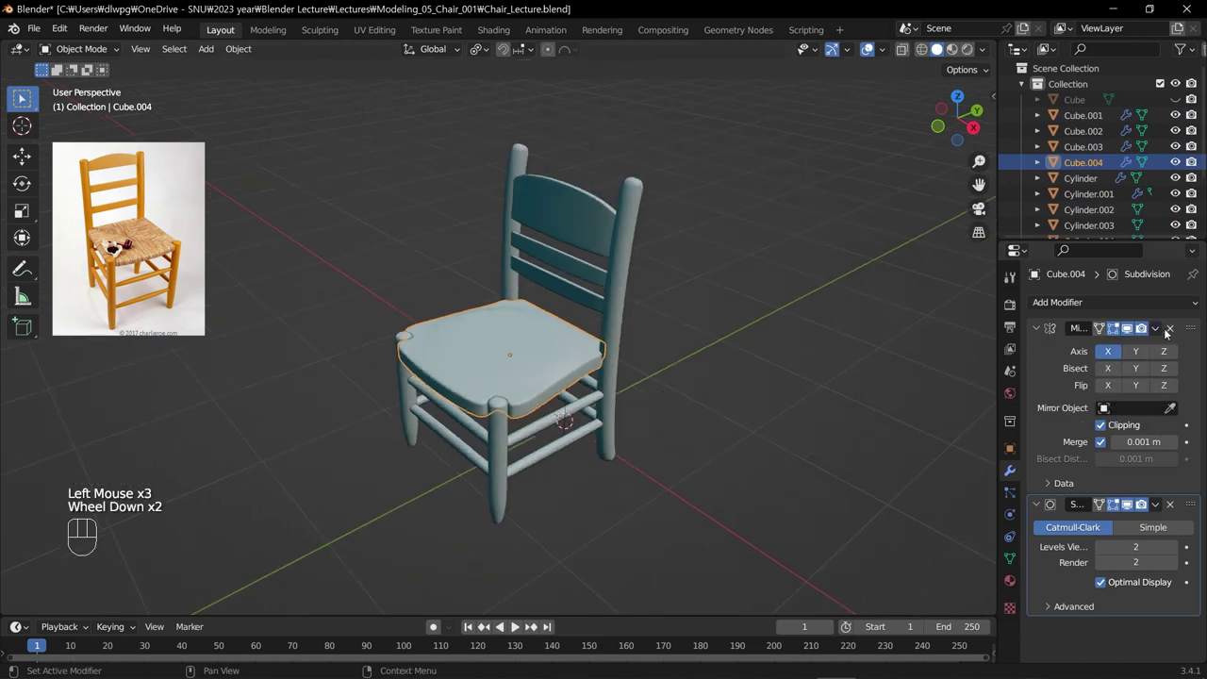
drag(1160, 330, 1141, 346)
drag(1163, 330, 1129, 347)
scroll(up, 3)
scroll(down, 3)
click(701, 214)
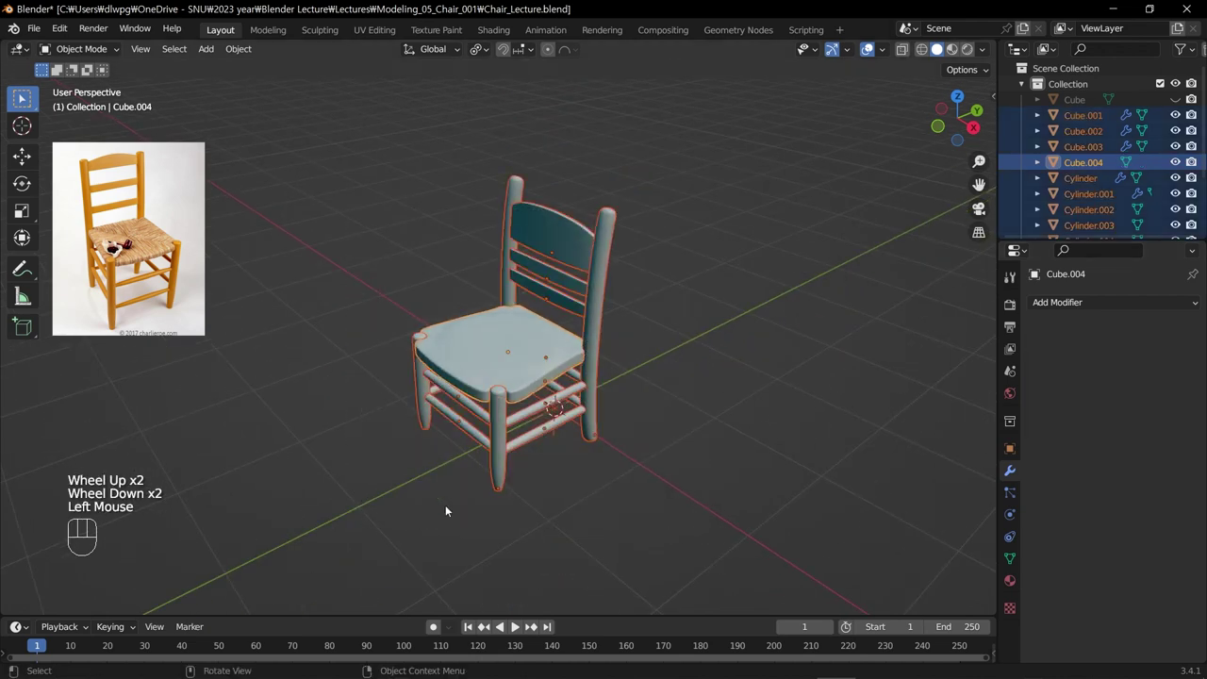
scroll(up, 3)
key(ctrl+j)
scroll(up, 3)
drag(460, 445, 452, 466)
scroll(down, 3)
drag(414, 448, 467, 429)
scroll(down, 3)
drag(551, 404, 472, 396)
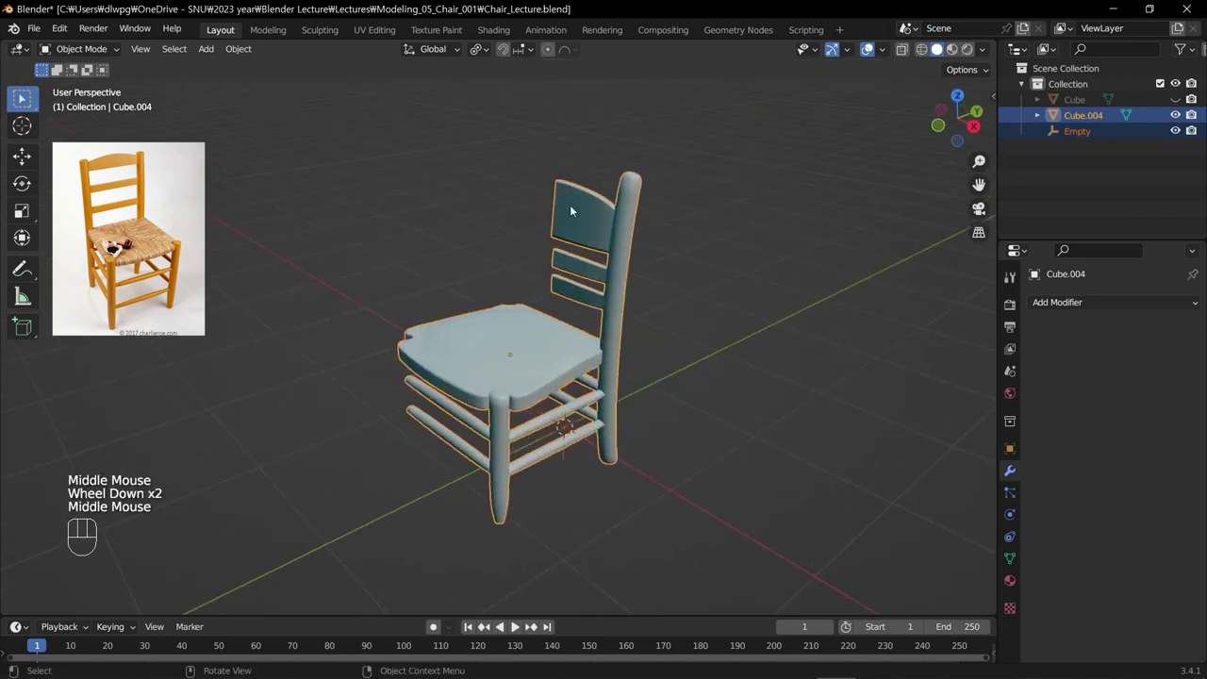
key(ctrl+z)
drag(456, 352, 491, 352)
key(ctrl+z)
key(ctrl+z)
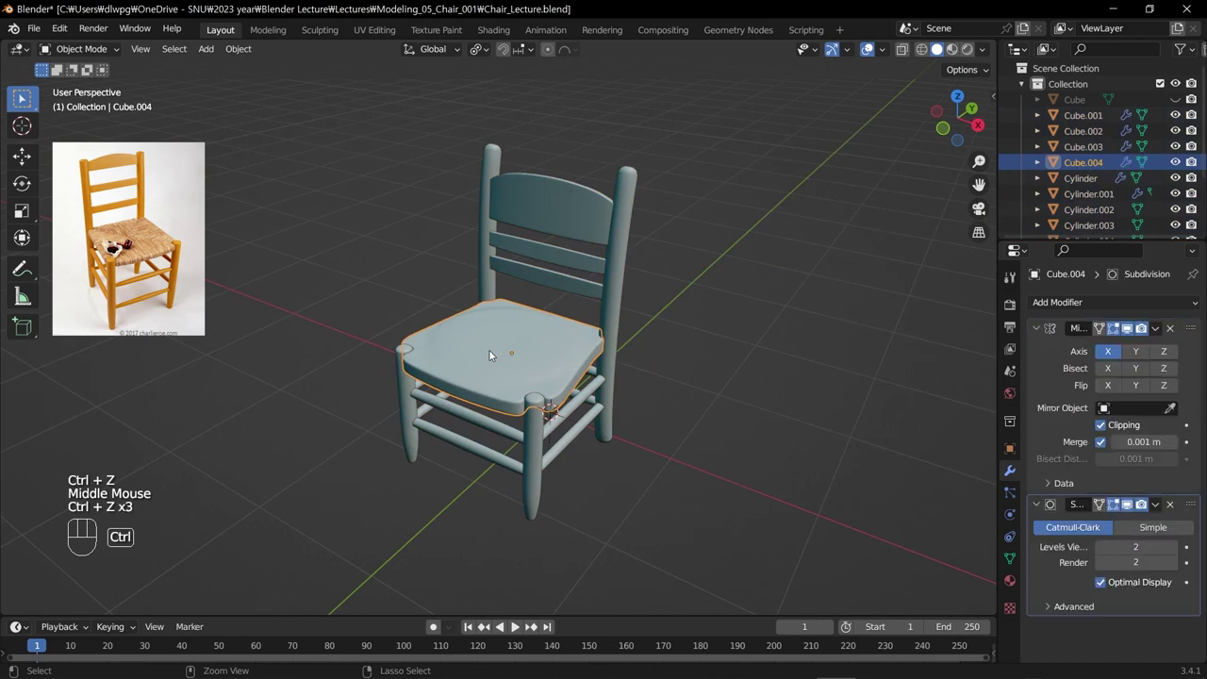
key(ctrl+z)
drag(513, 363, 445, 367)
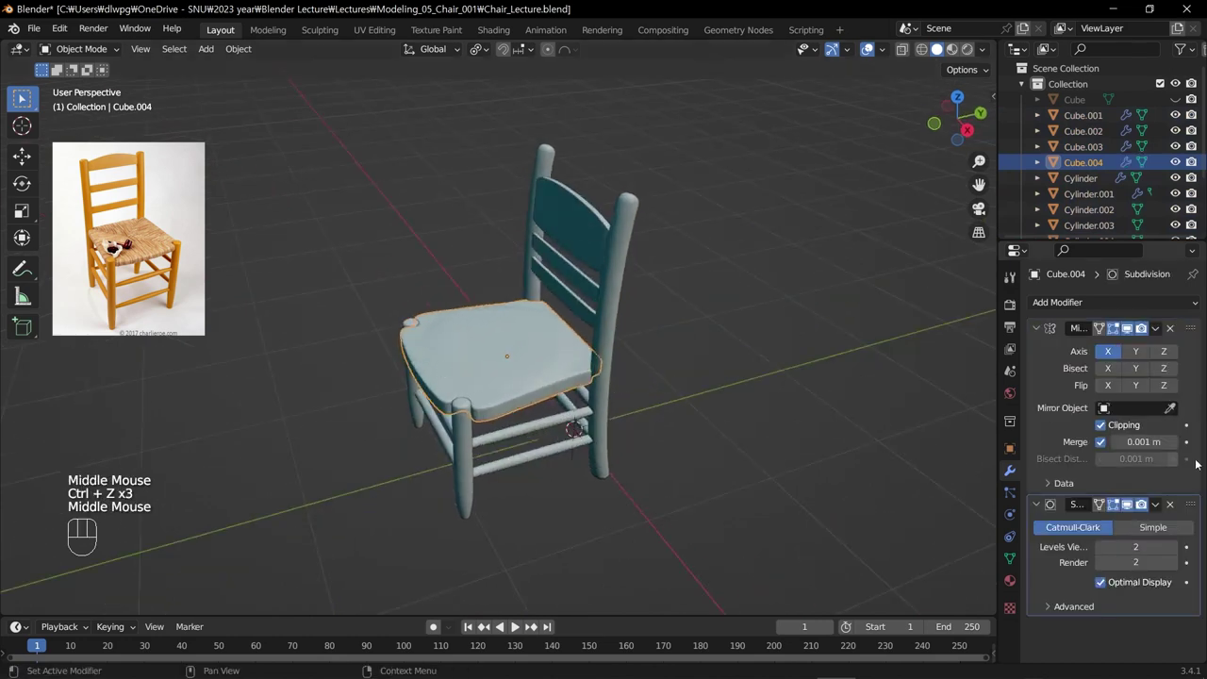
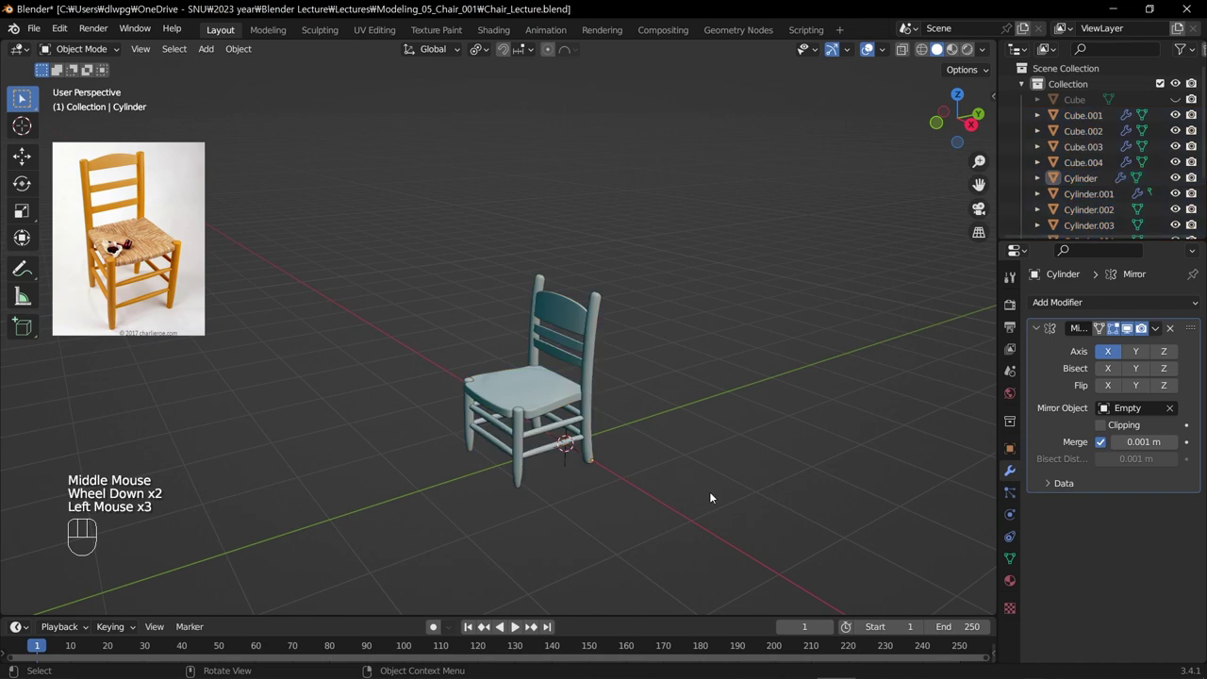
Select every chair object in the Outliner, from the first to the last.
scroll(up, 3)
scroll(down, 3)
scroll(down, 3)
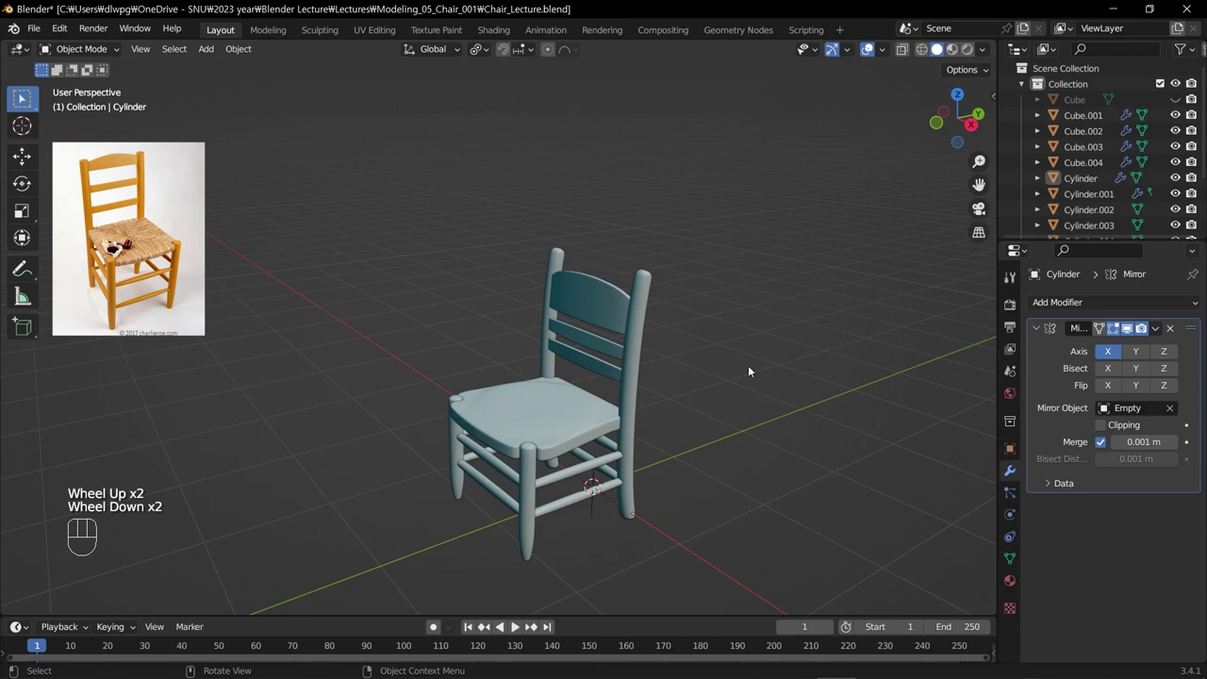
click(1023, 87)
click(1023, 87)
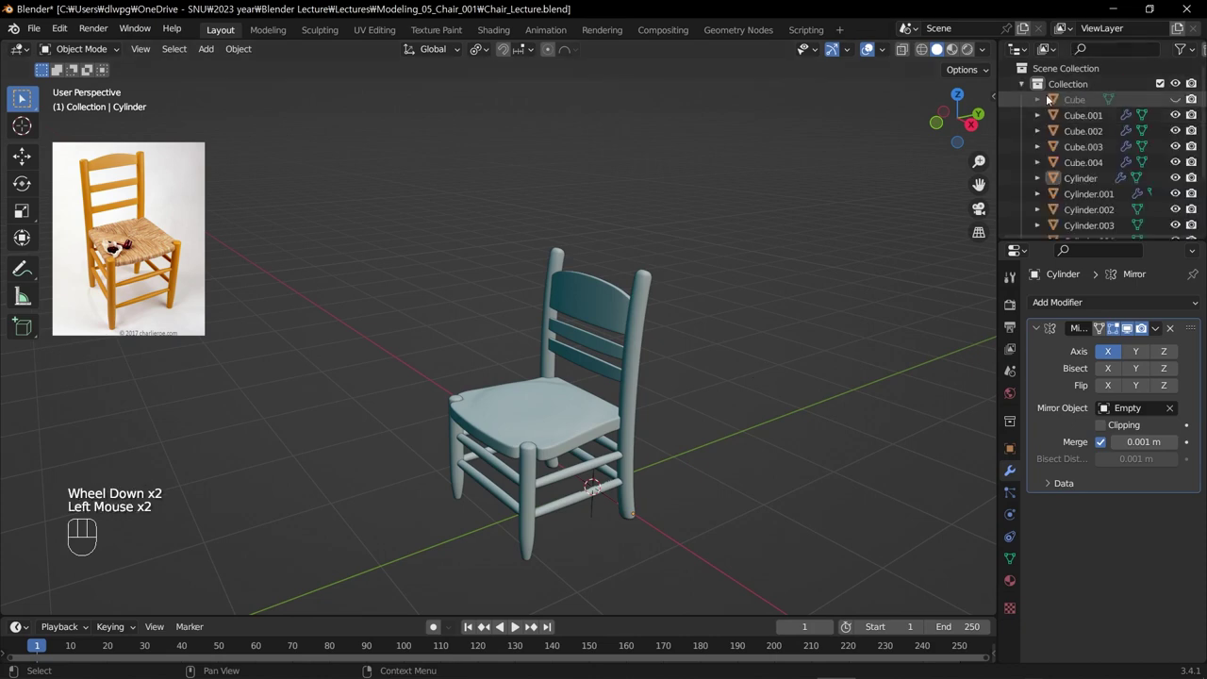
click(1026, 86)
click(1024, 80)
scroll(down, 3)
click(1091, 219)
scroll(up, 3)
click(1081, 99)
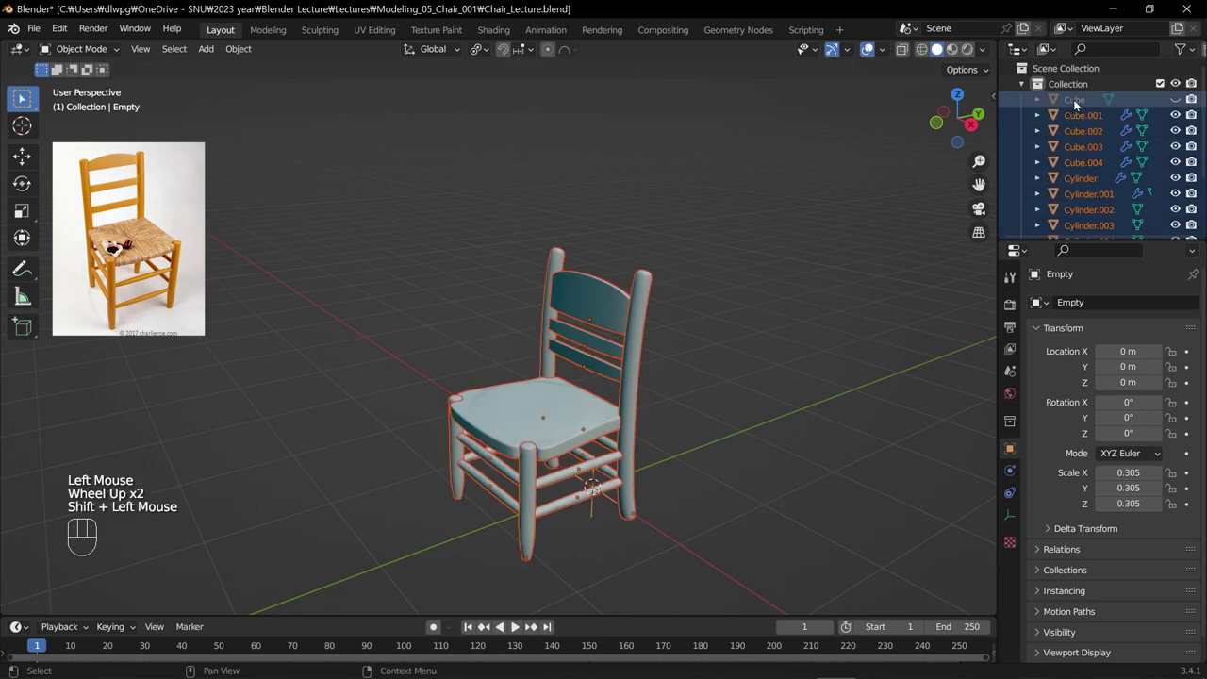
Copy the selected parts and paste them as a backup into new Collection.001.
click(1085, 99)
click(1178, 101)
click(1085, 96)
key(x)
click(1066, 83)
click(1022, 80)
drag(1055, 79, 1075, 77)
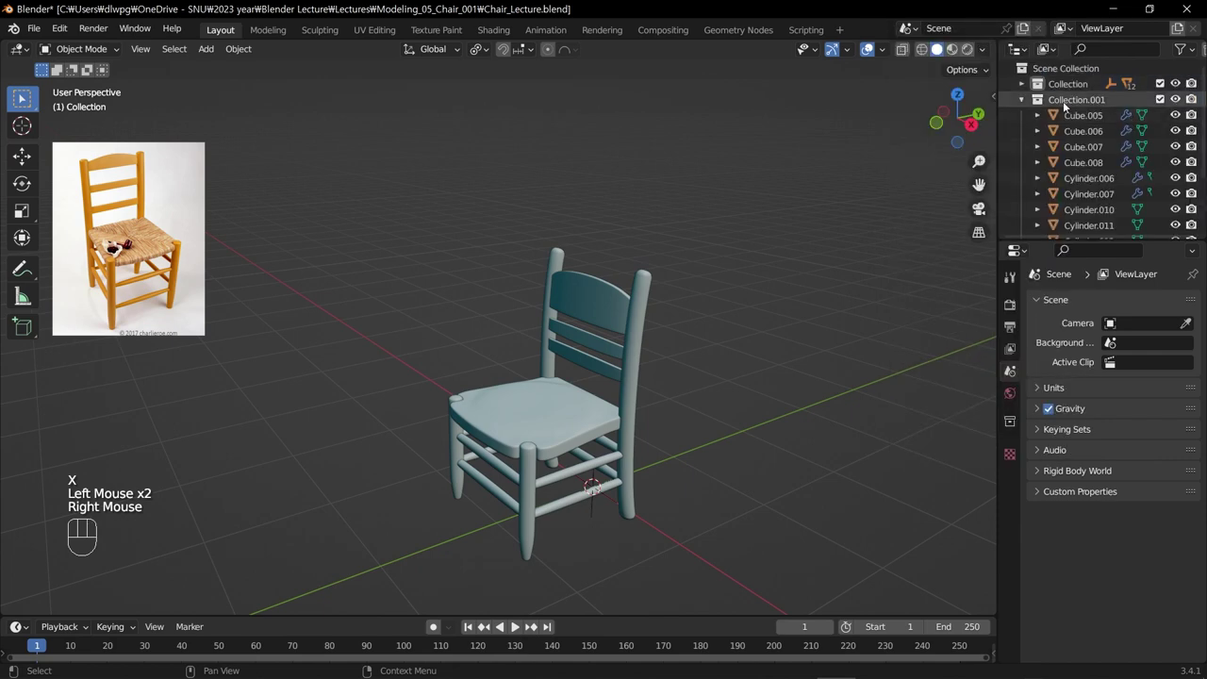
Exclude Collection.001 from the view layer while keeping the original Collection included.
click(1028, 101)
click(1112, 94)
click(1166, 101)
click(1167, 82)
click(1166, 97)
double_click(1162, 81)
click(1163, 104)
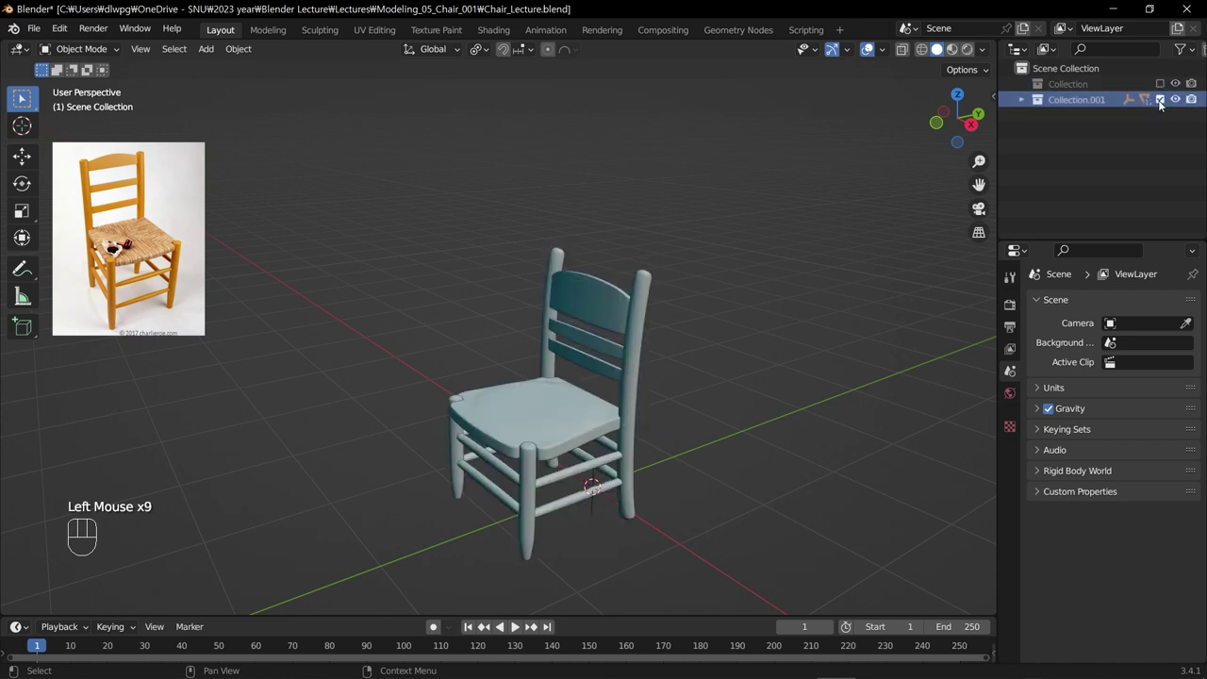
click(1162, 105)
click(1163, 86)
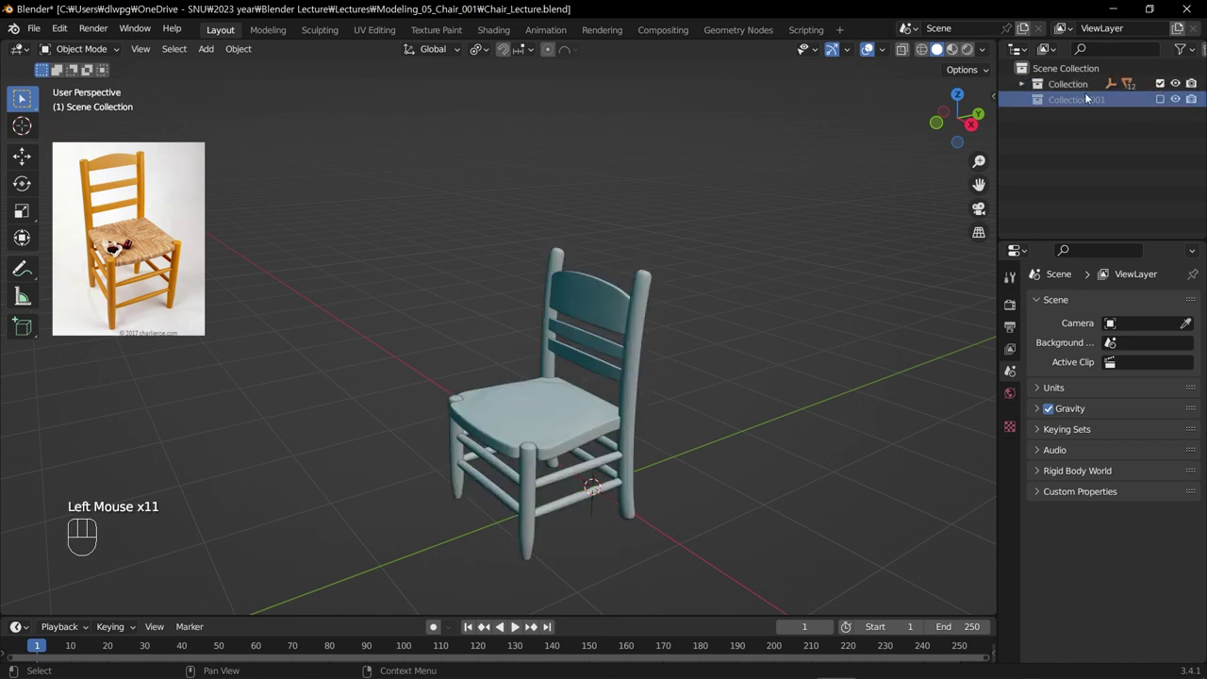
Select the chair seat Cube.004 in the viewport.
click(1075, 86)
scroll(up, 3)
scroll(down, 3)
drag(383, 191, 758, 553)
scroll(down, 3)
click(592, 432)
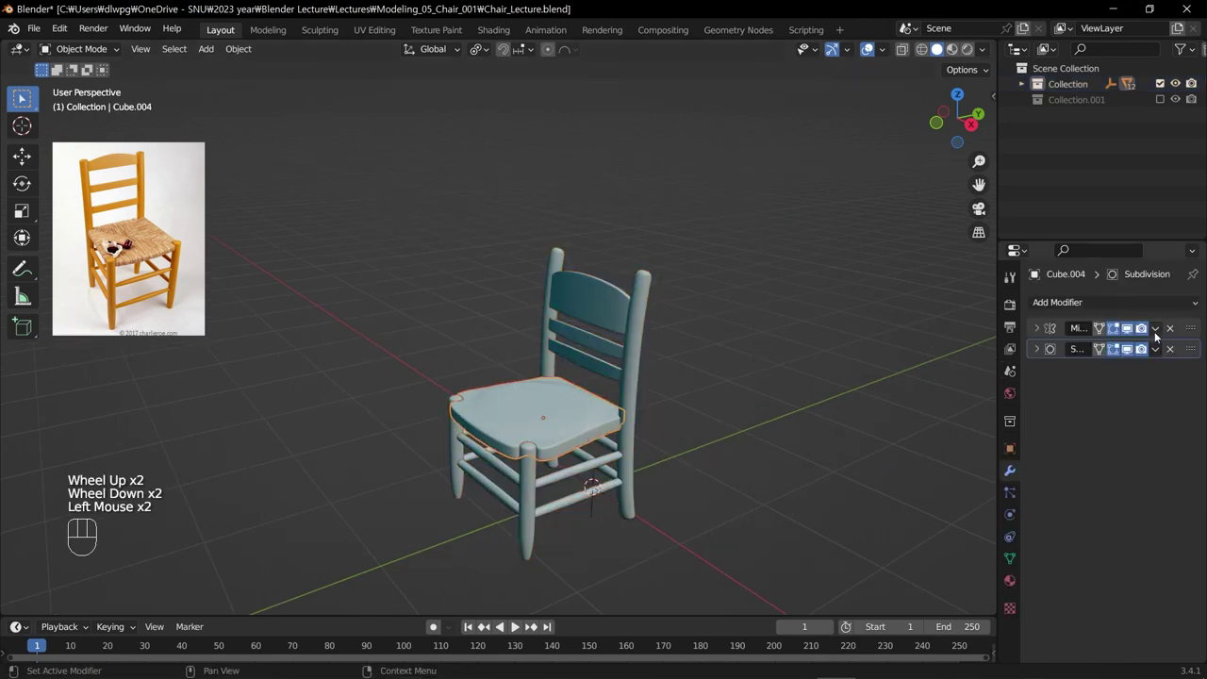
Undo the recent changes and select all the chair parts in the viewport.
drag(1165, 326, 1156, 342)
drag(1157, 335, 1146, 350)
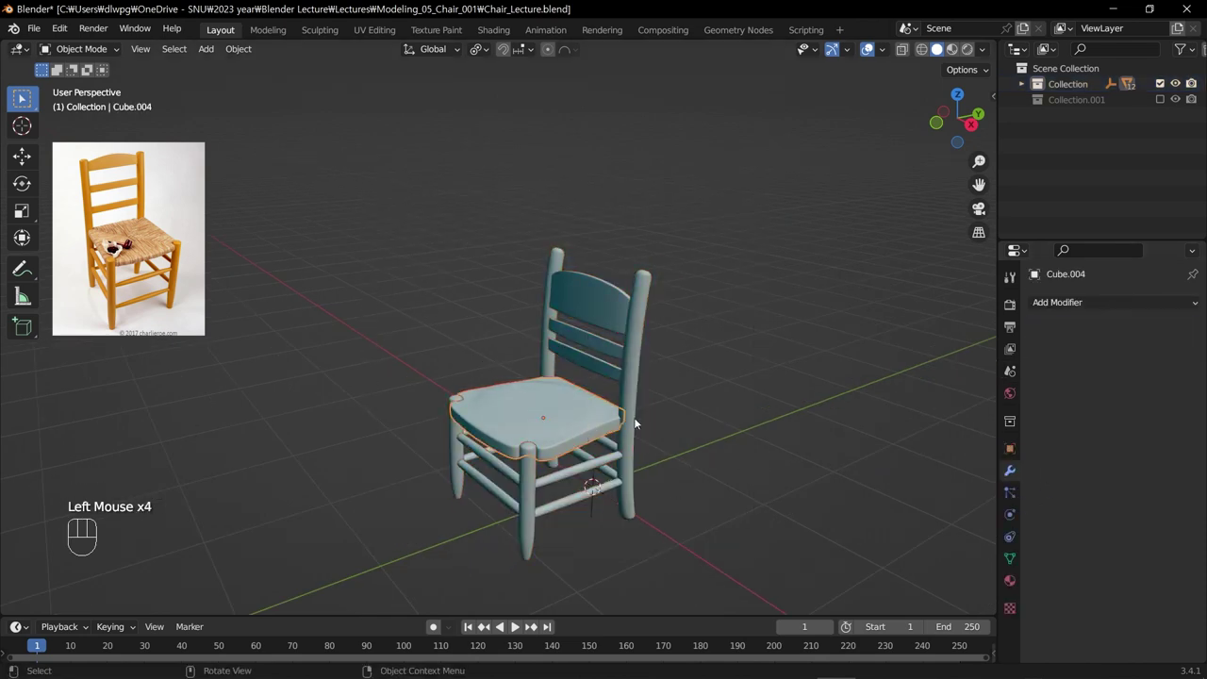
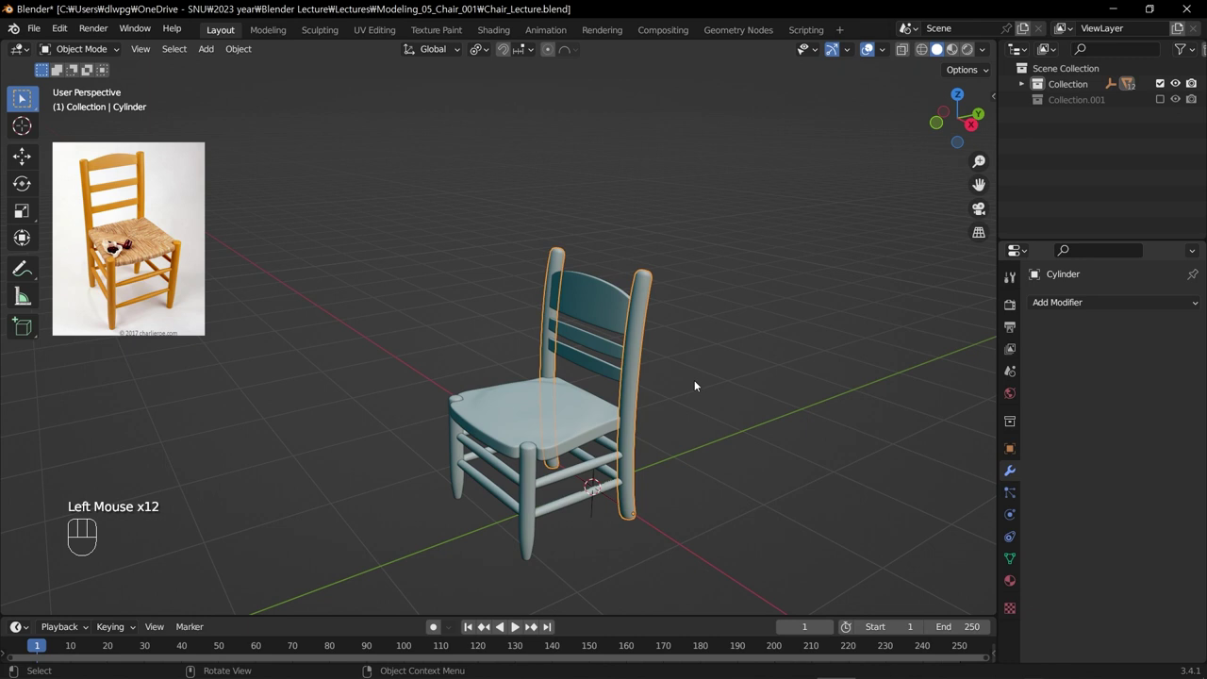
click(736, 404)
key(ctrl+z)
key(ctrl+z)
key(ctrl+z)
key(ctrl+z)
key(ctrl+z)
key(ctrl+z)
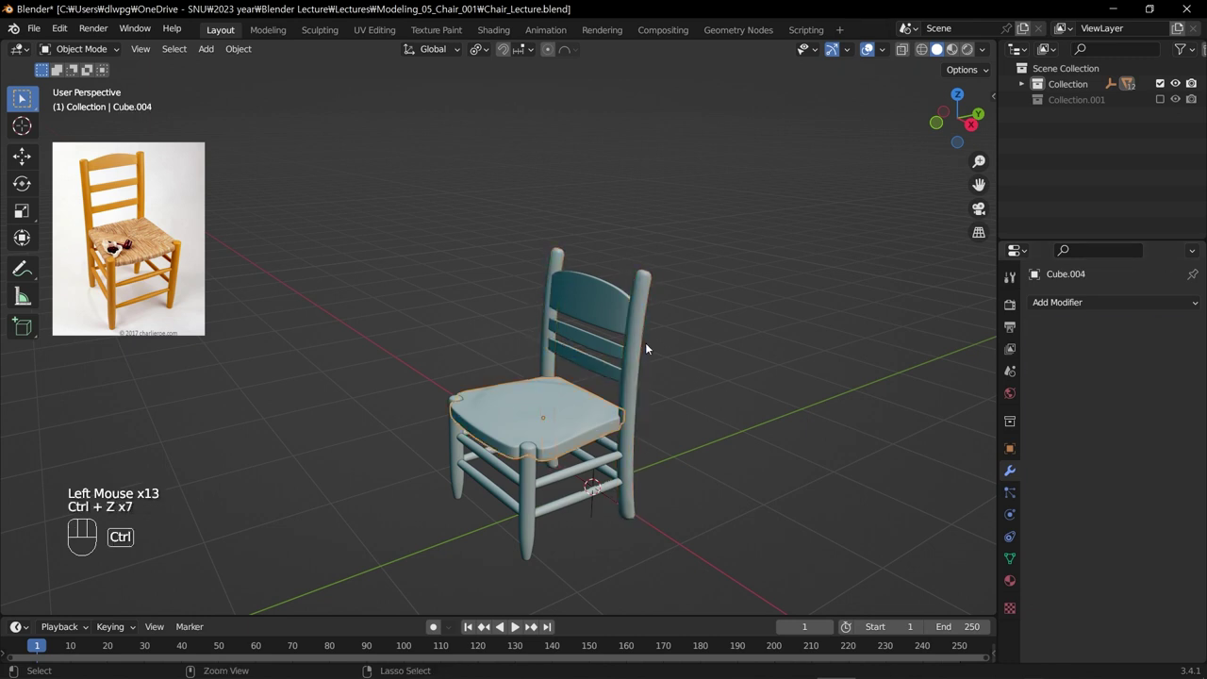
key(ctrl+z)
drag(400, 216, 682, 548)
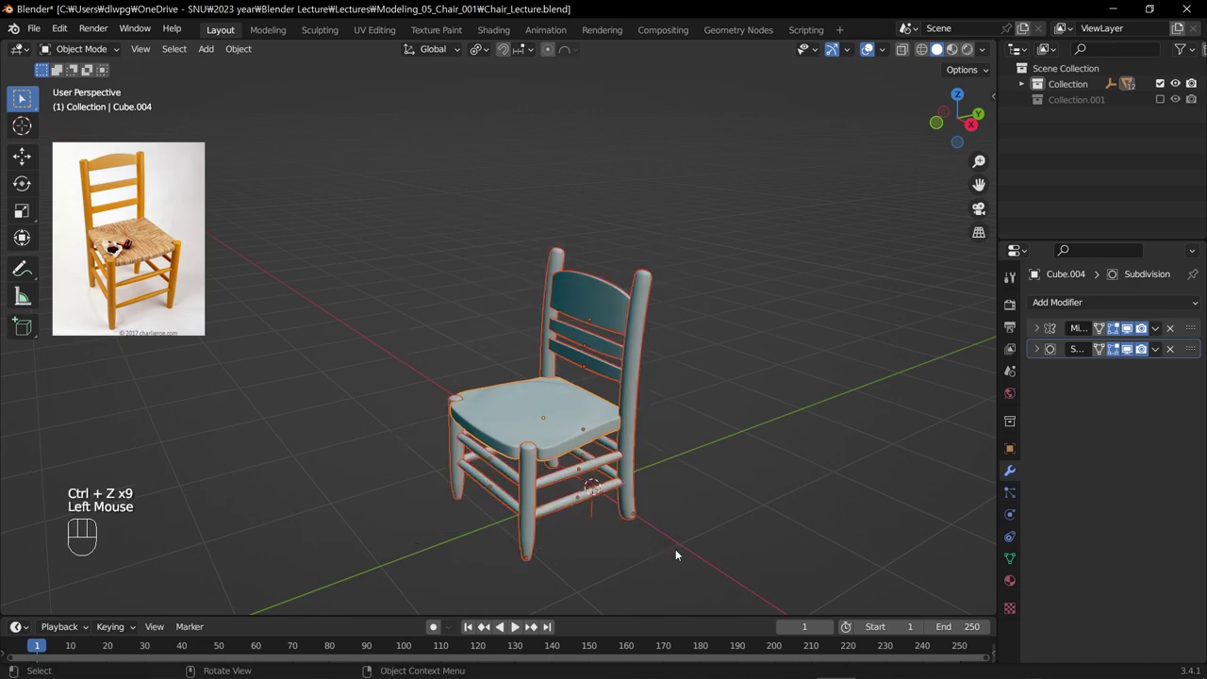
Apply Visual Geometry to Mesh to all parts and join them into the single object Cylinder.001.
key(ctrl+a)
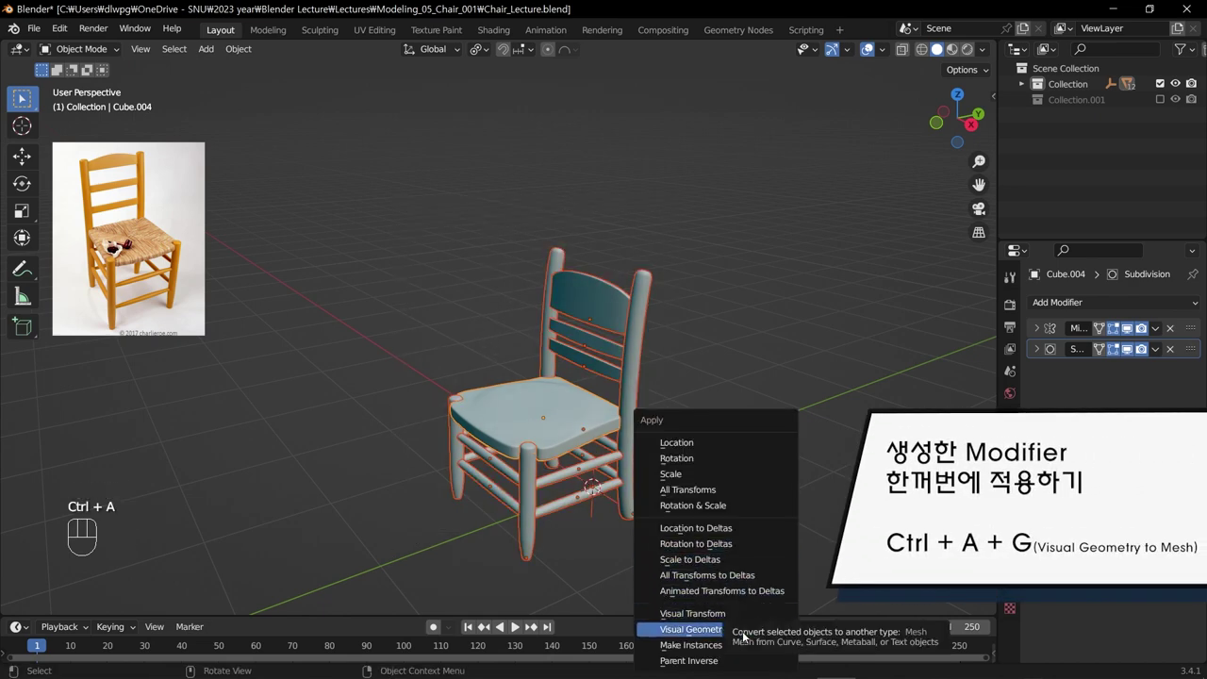
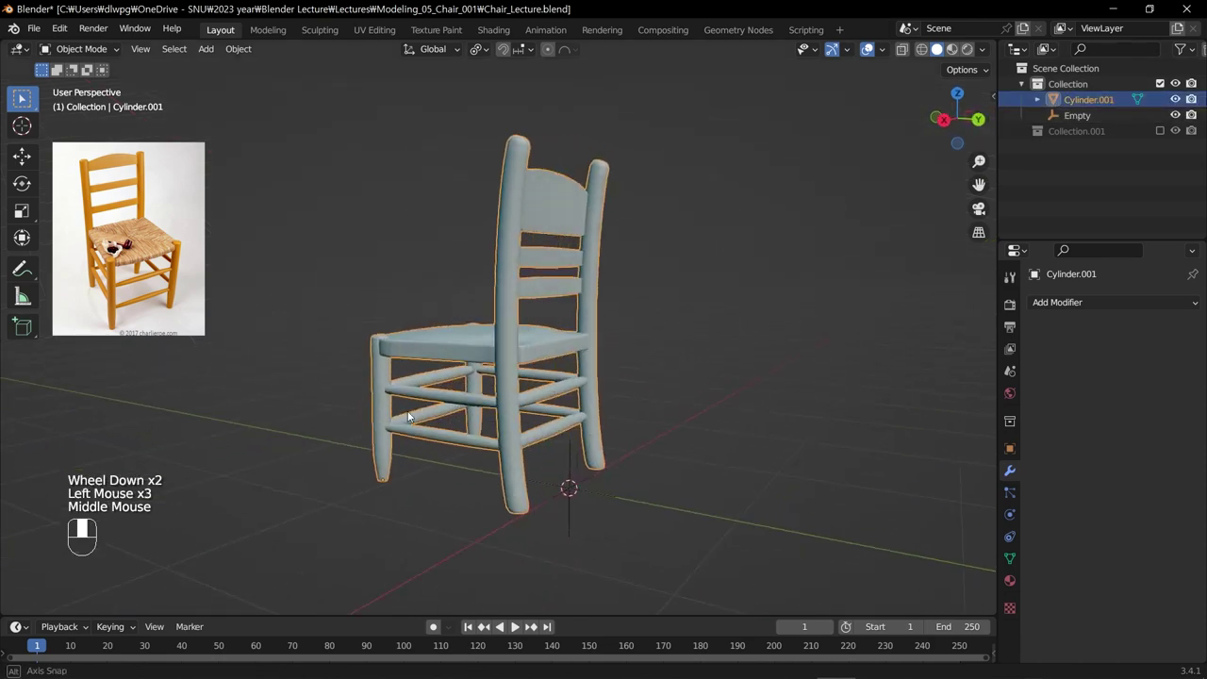
key(g)
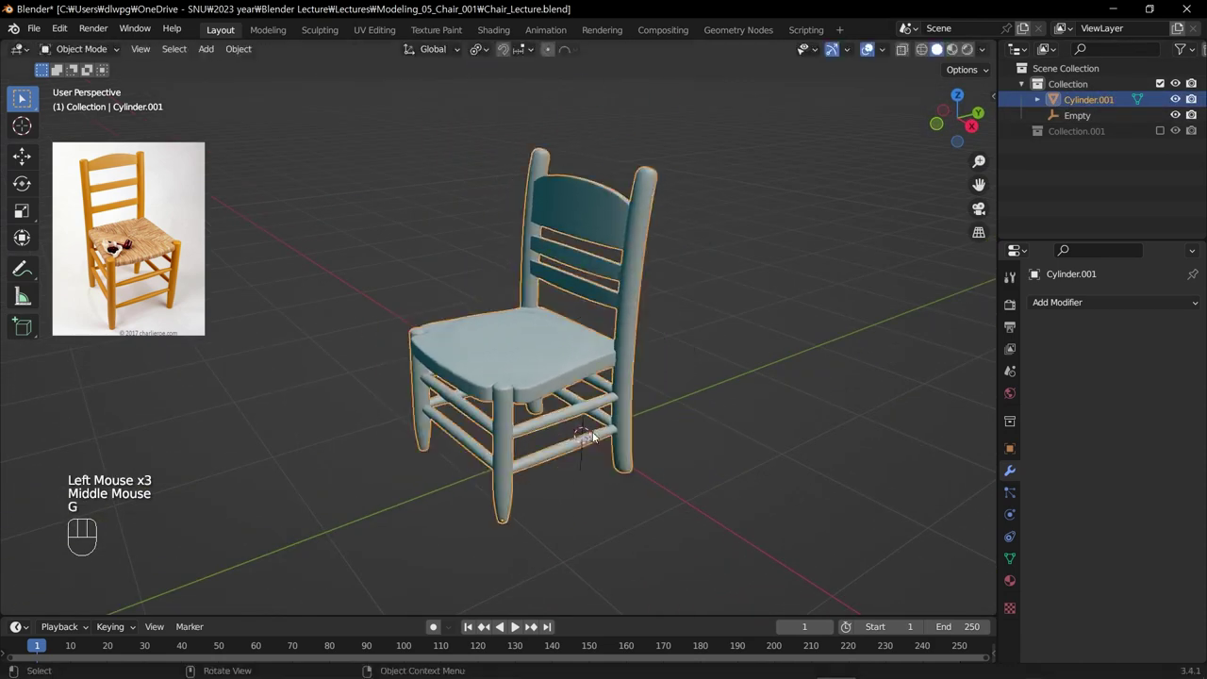